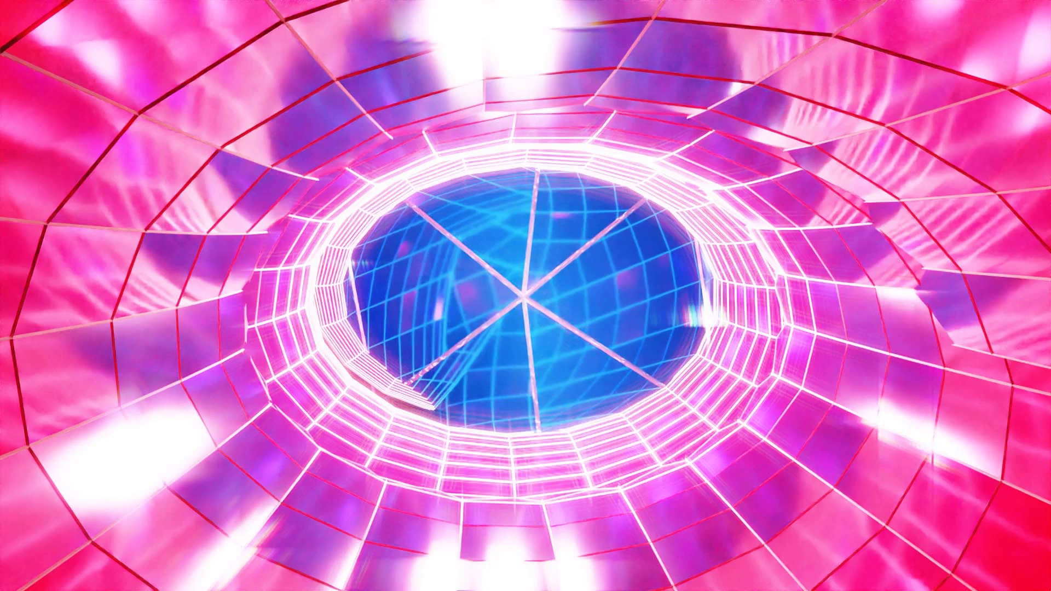
click(985, 144)
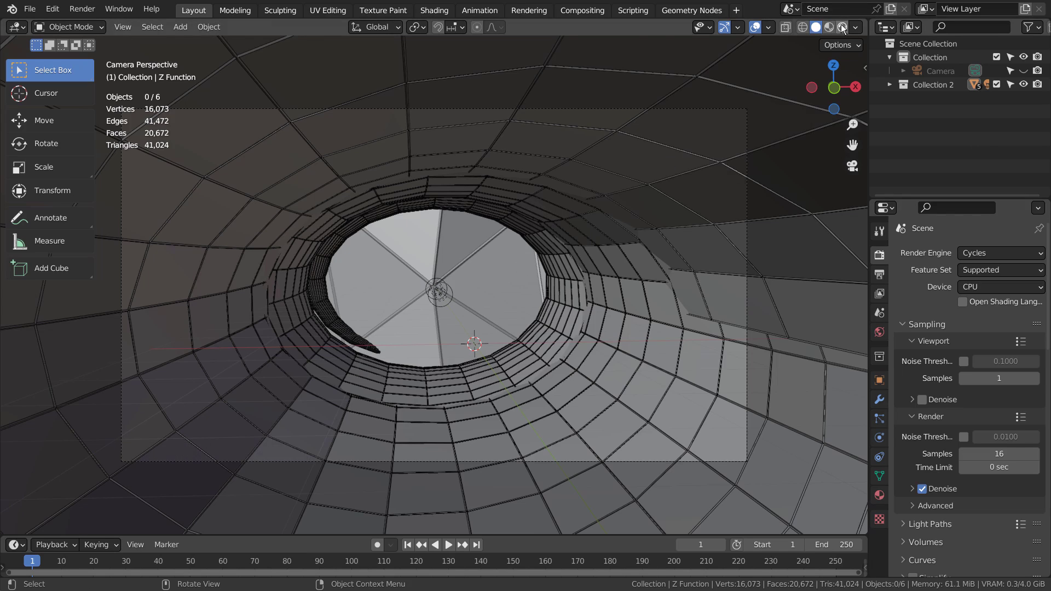
click(845, 29)
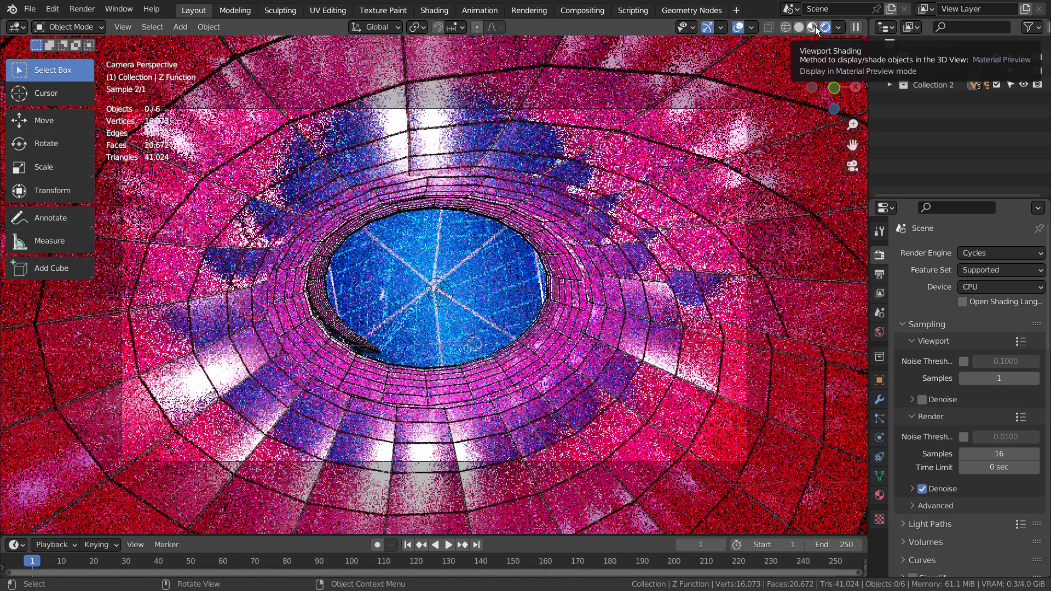
click(821, 29)
middle_click(519, 347)
scroll(down, 3)
middle_click(652, 345)
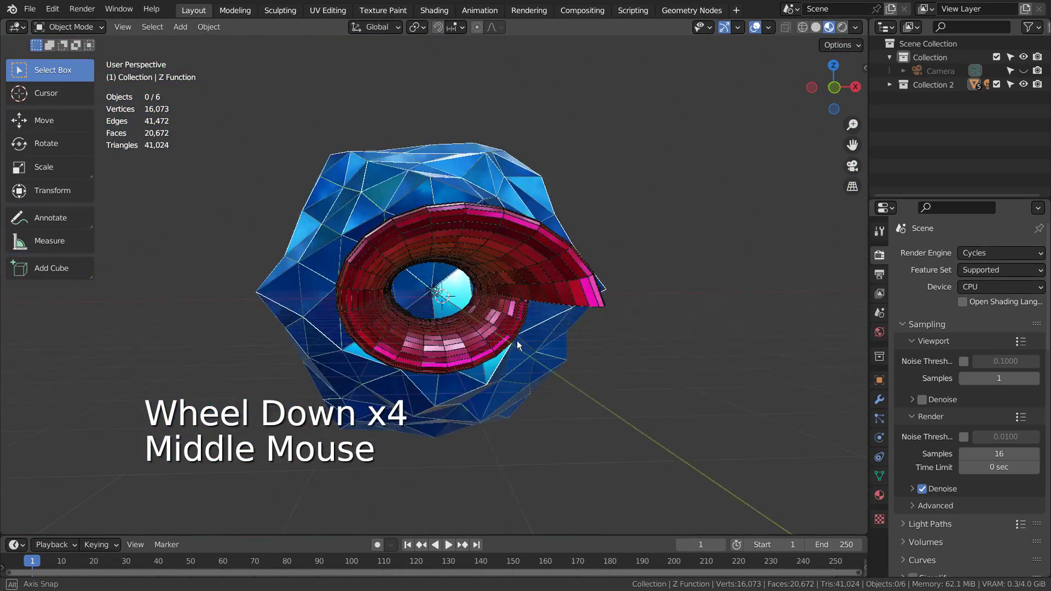
scroll(up, 3)
key(KP_0)
key(shift+z)
key(a)
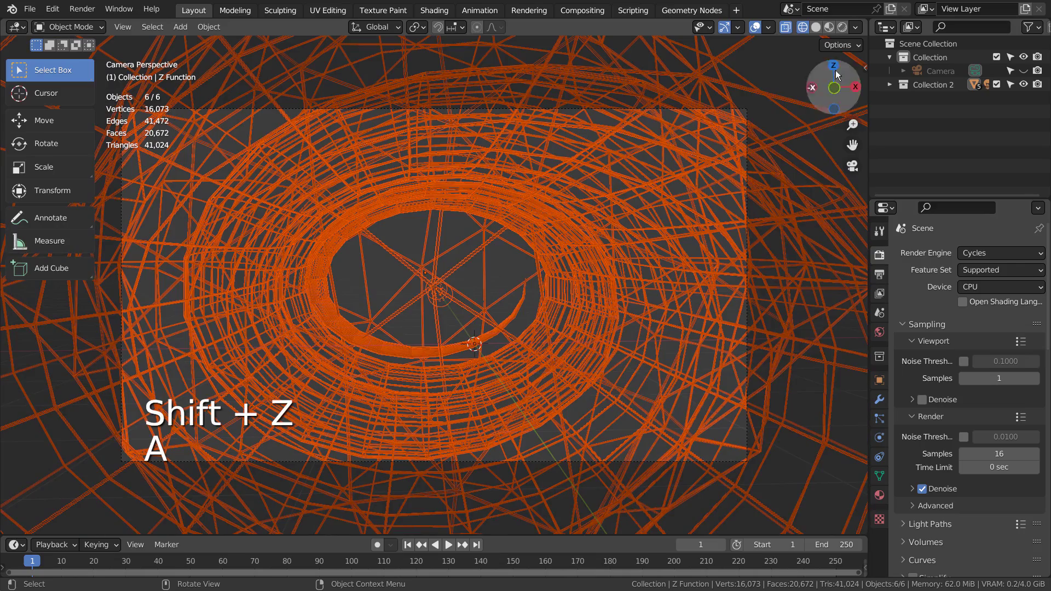
click(820, 29)
click(539, 269)
scroll(down, 3)
middle_click(539, 327)
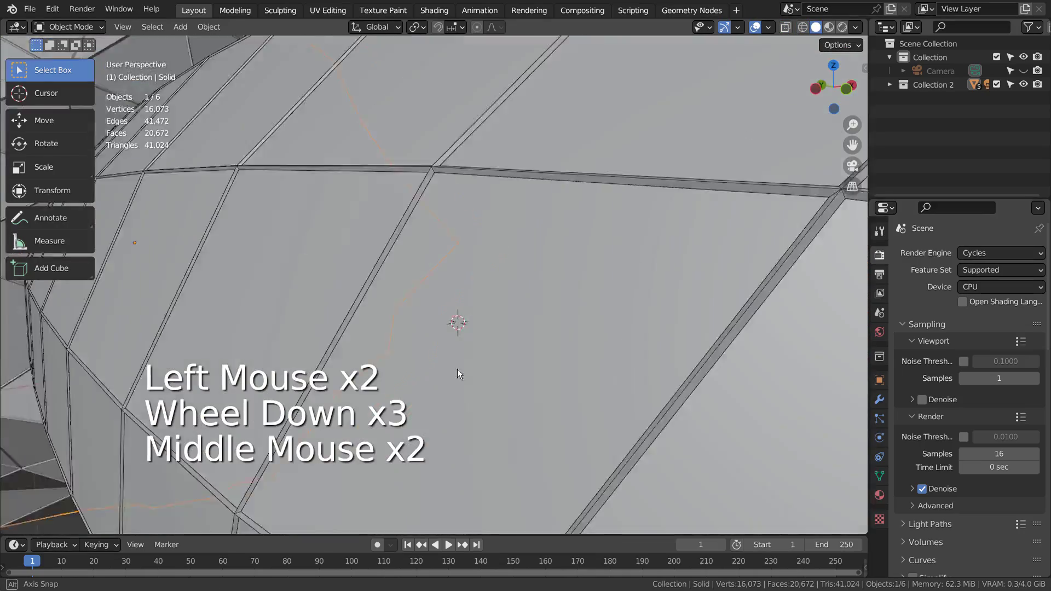
scroll(down, 3)
middle_click(346, 372)
middle_click(406, 380)
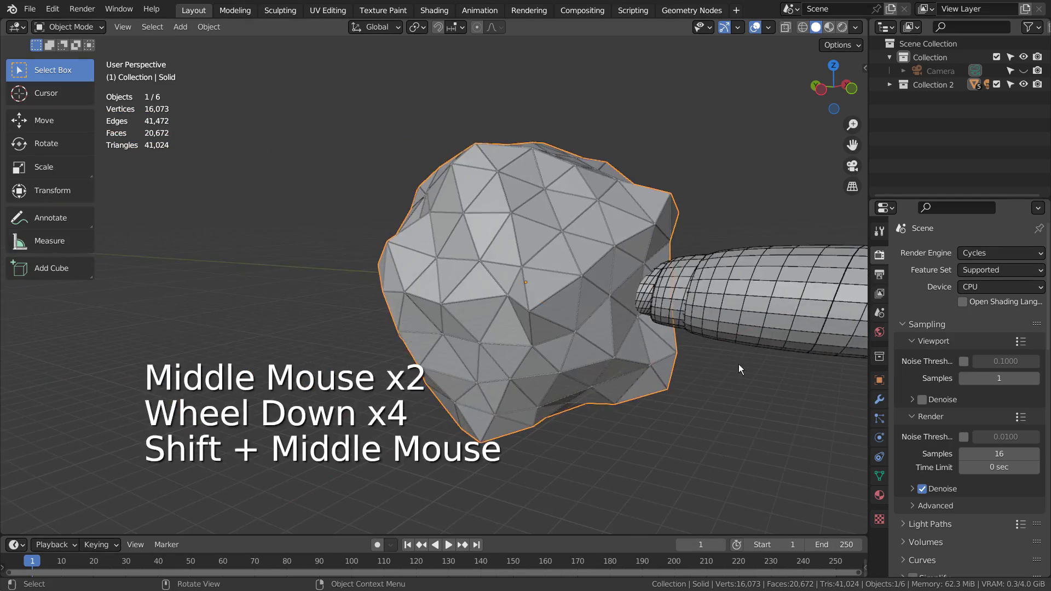
middle_click(701, 356)
click(424, 310)
middle_click(360, 343)
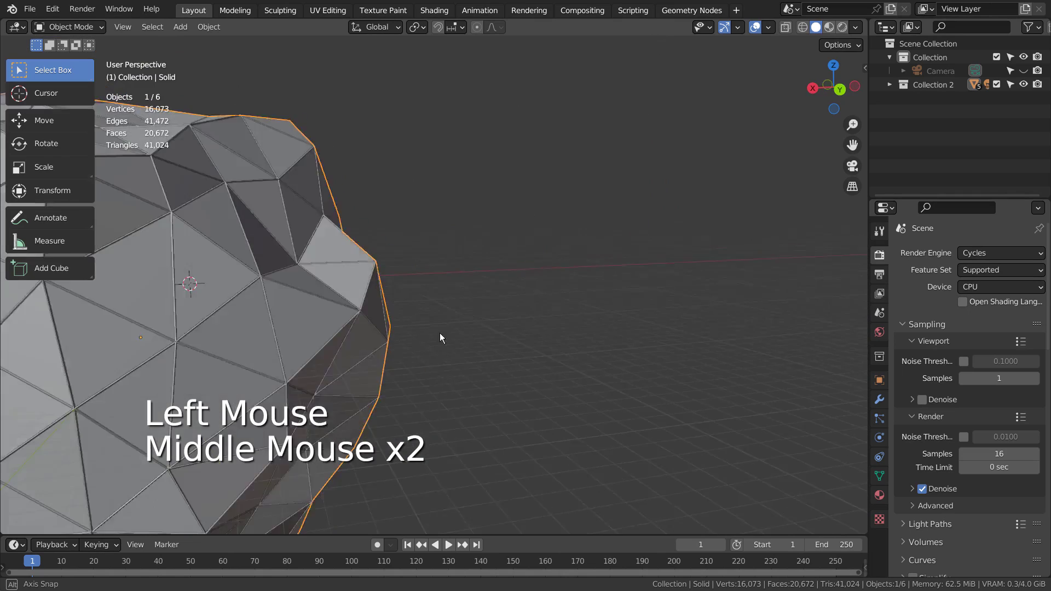
- Exclude Collection 2 in the Outliner and add a Z Math Surface mesh to the empty scene
click(1005, 92)
key(KP_Decimal)
key(shift+a)
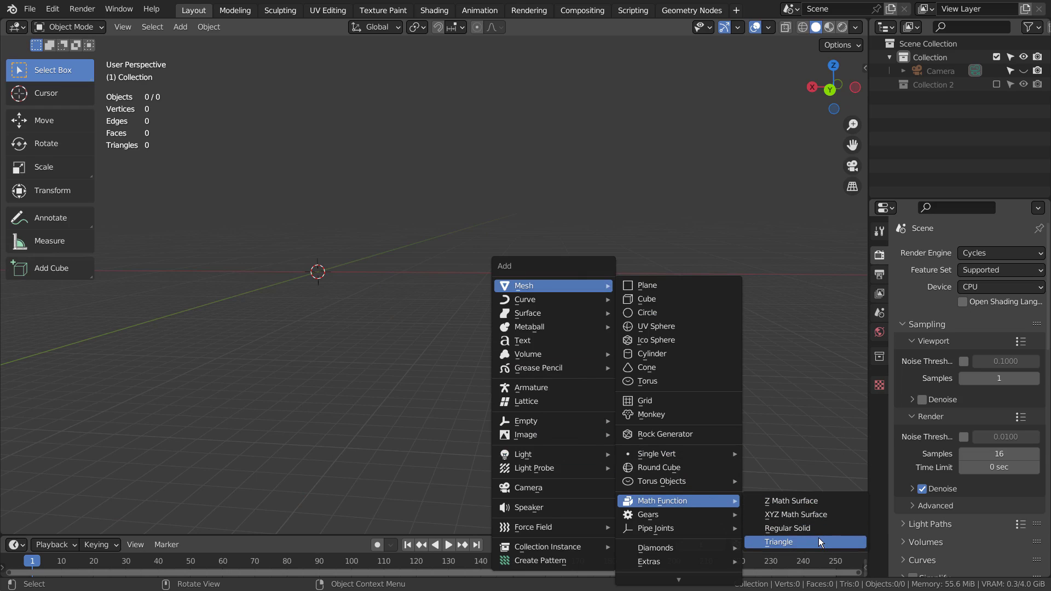
key(KP_Decimal)
middle_click(702, 383)
scroll(down, 3)
middle_click(471, 382)
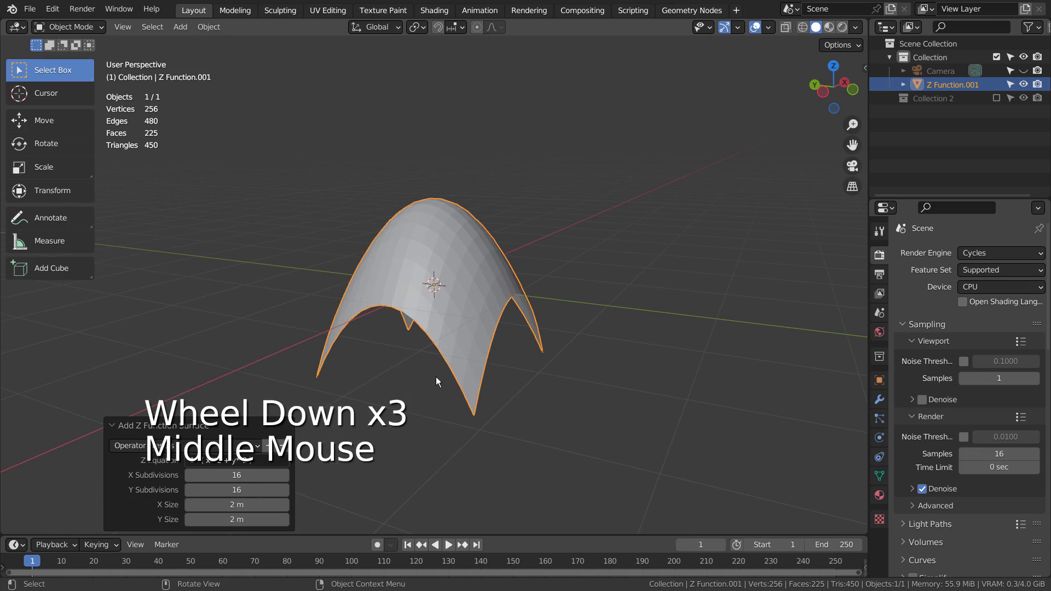
- Duplicate the Z surface and give the copy a Wireframe modifier
click(222, 443)
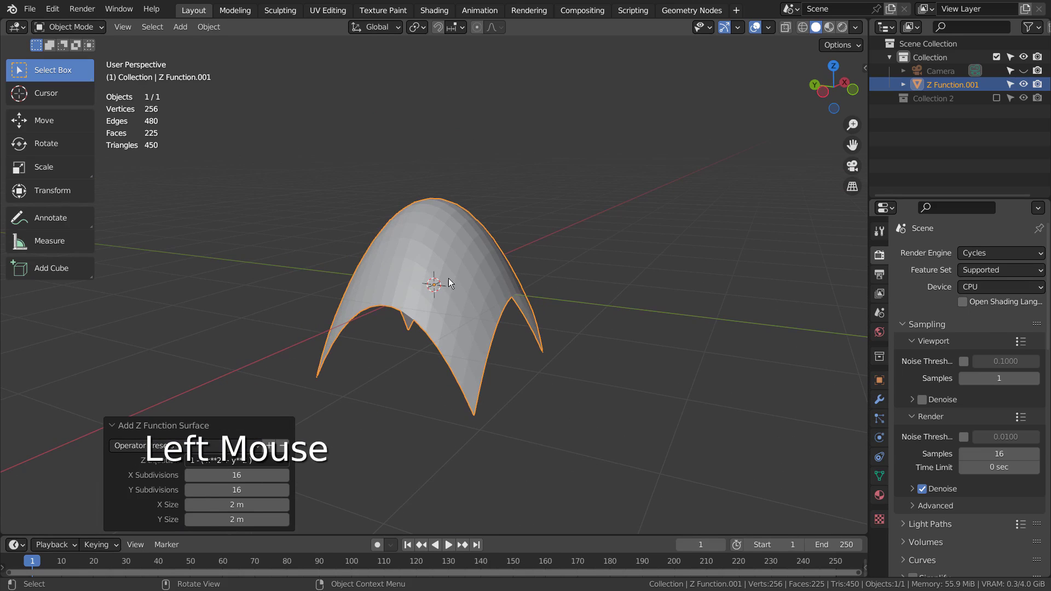
click(429, 242)
key(shift+d)
click(882, 403)
click(984, 253)
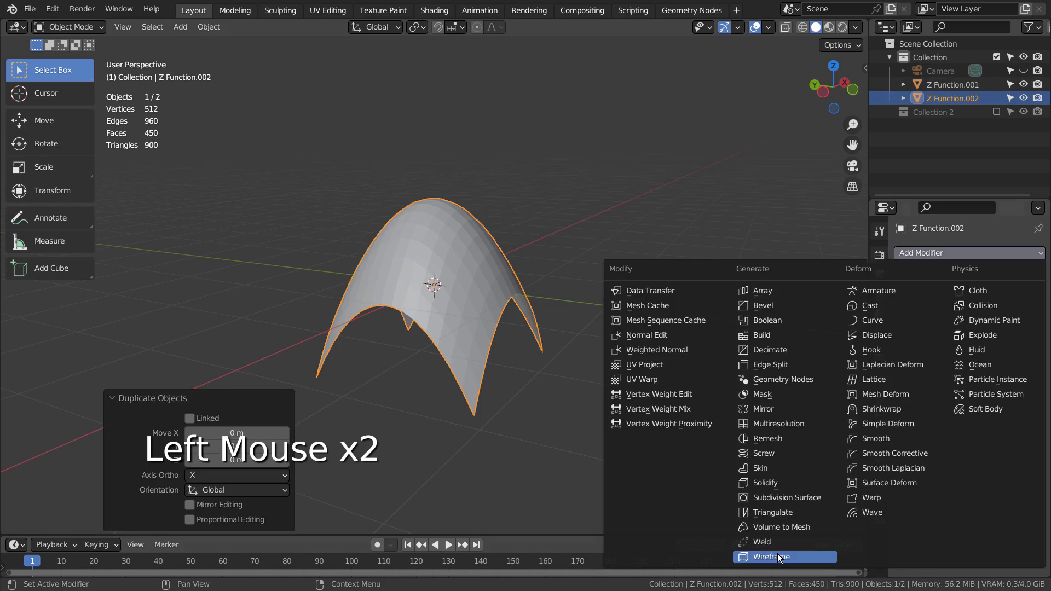
scroll(up, 3)
middle_click(602, 284)
click(505, 163)
- Assign blue base-colour materials to both Z surfaces and preview them
click(884, 497)
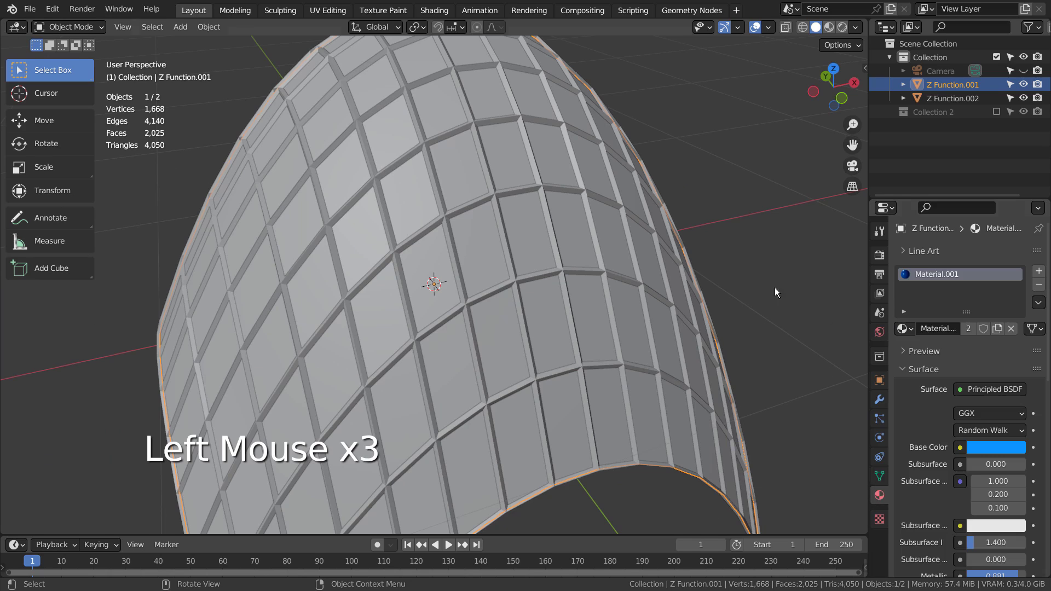
click(561, 254)
click(910, 317)
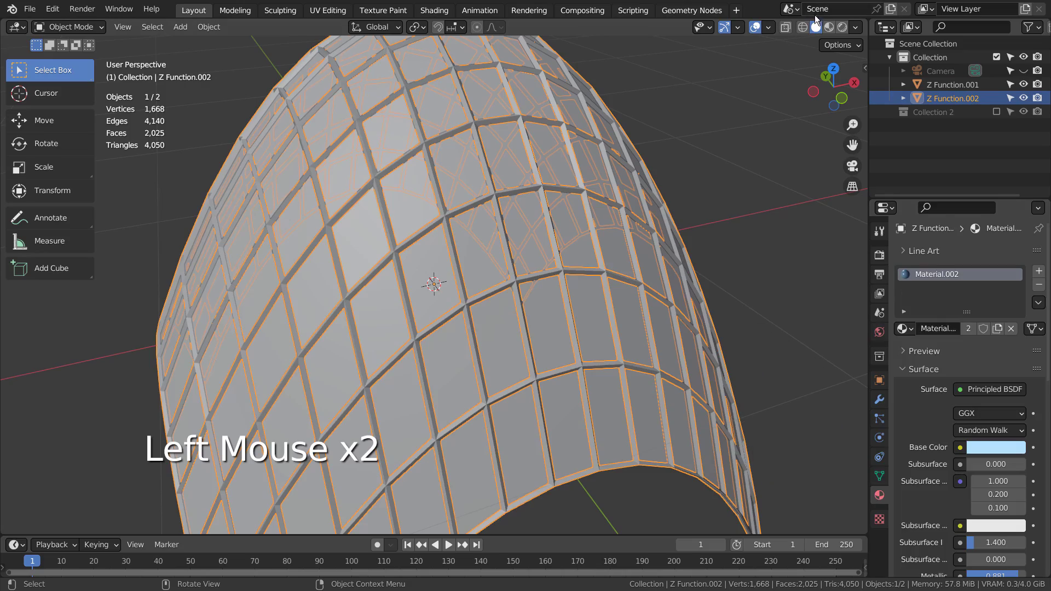
double_click(836, 39)
click(780, 221)
middle_click(751, 254)
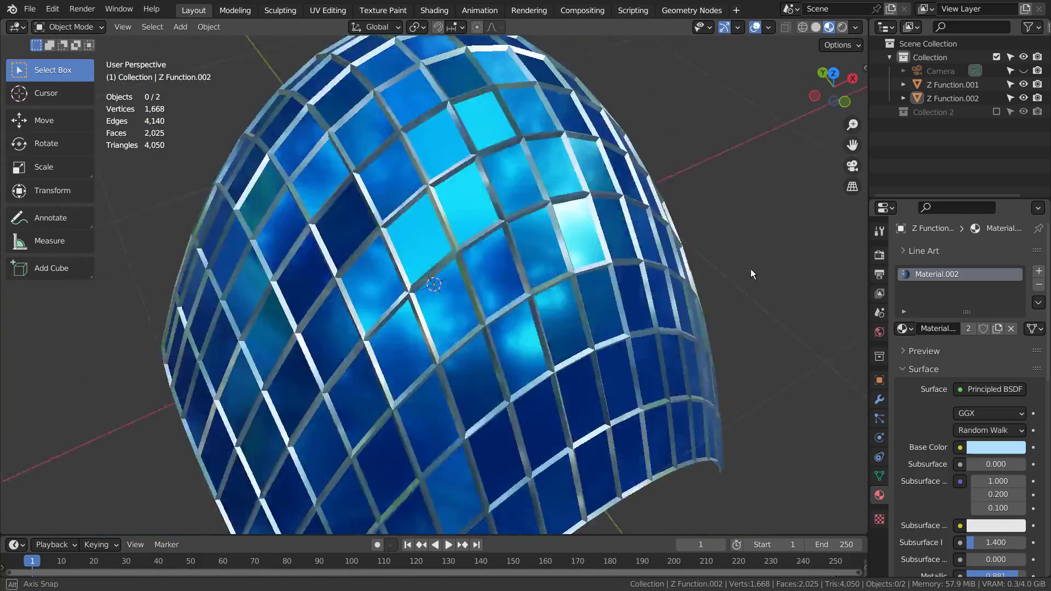
- Select all the test surfaces and delete them, leaving only the camera
click(499, 207)
key(b)
key(x)
key(shift+a)
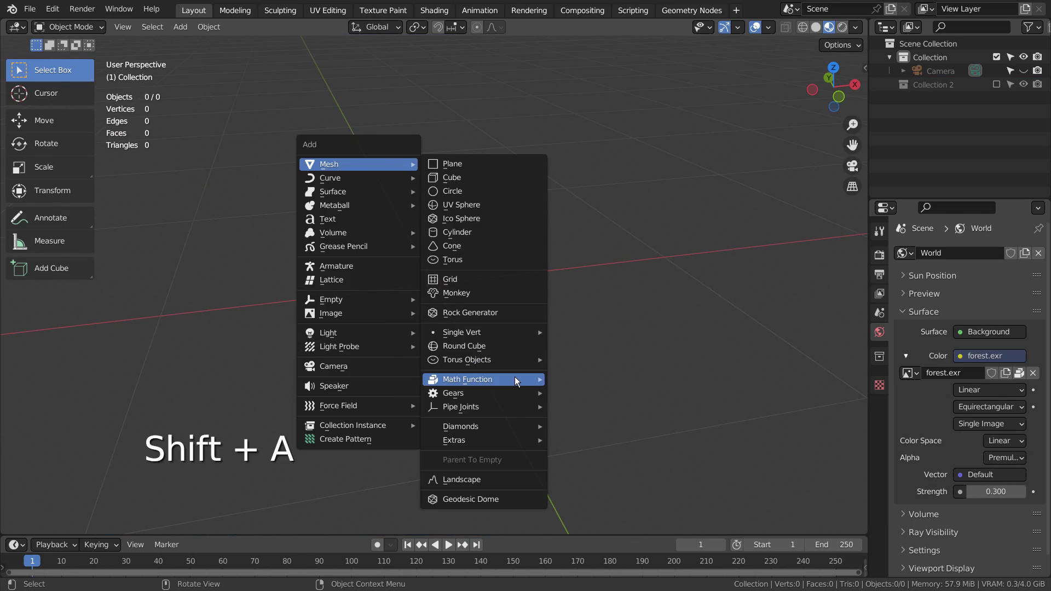
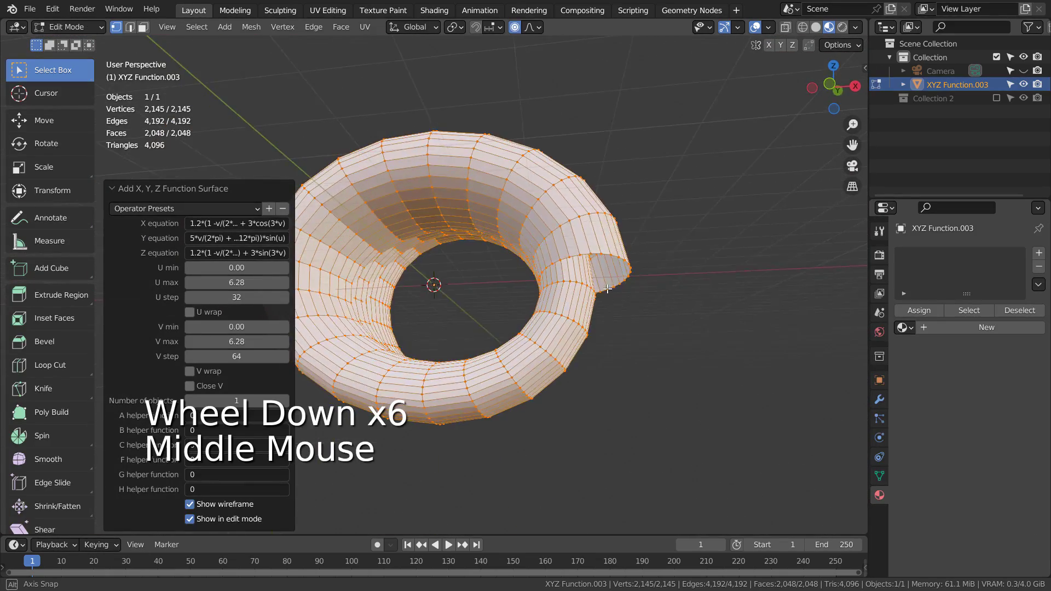
- Add an X, Y, Z Function Surface and edit its X equation
click(198, 212)
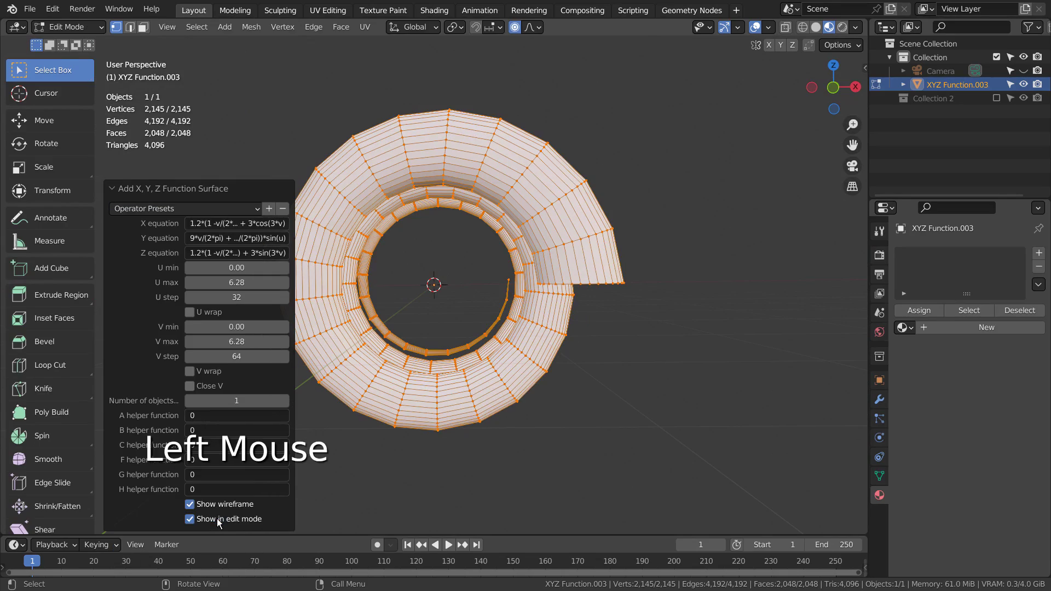
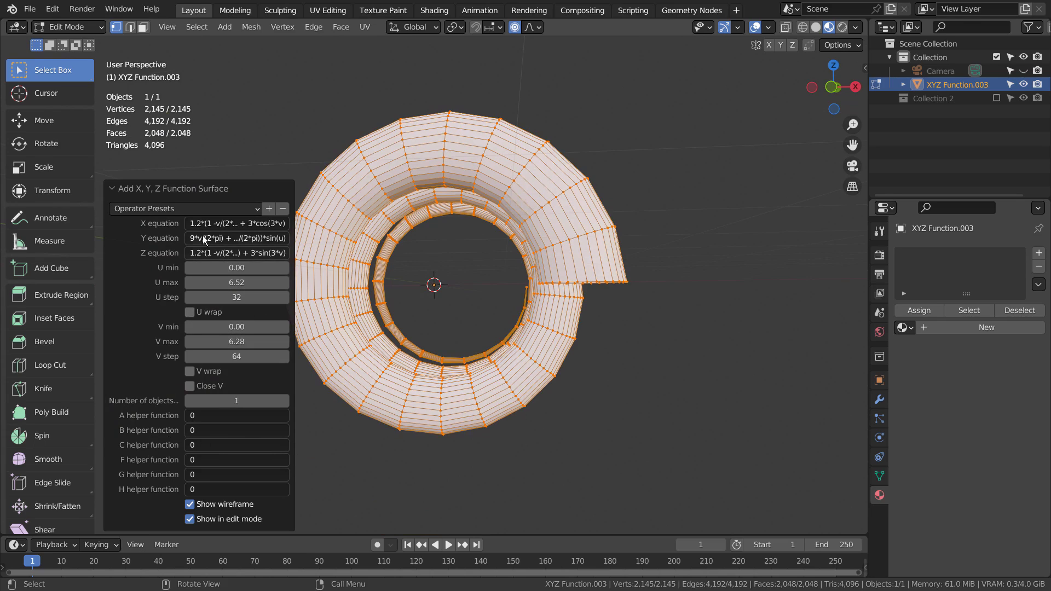
click(203, 228)
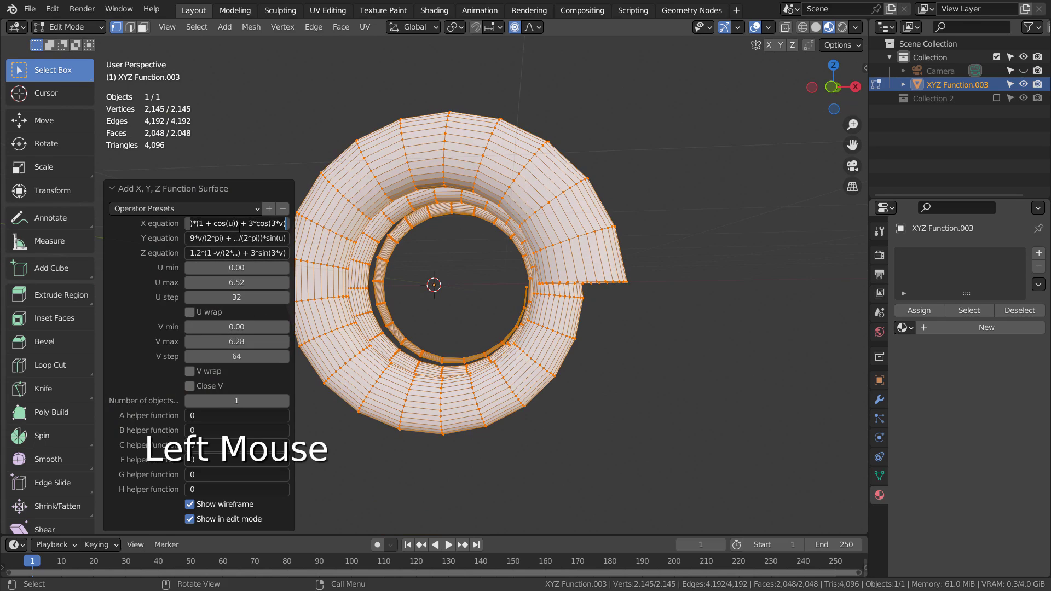
key(Left)
key(Left)
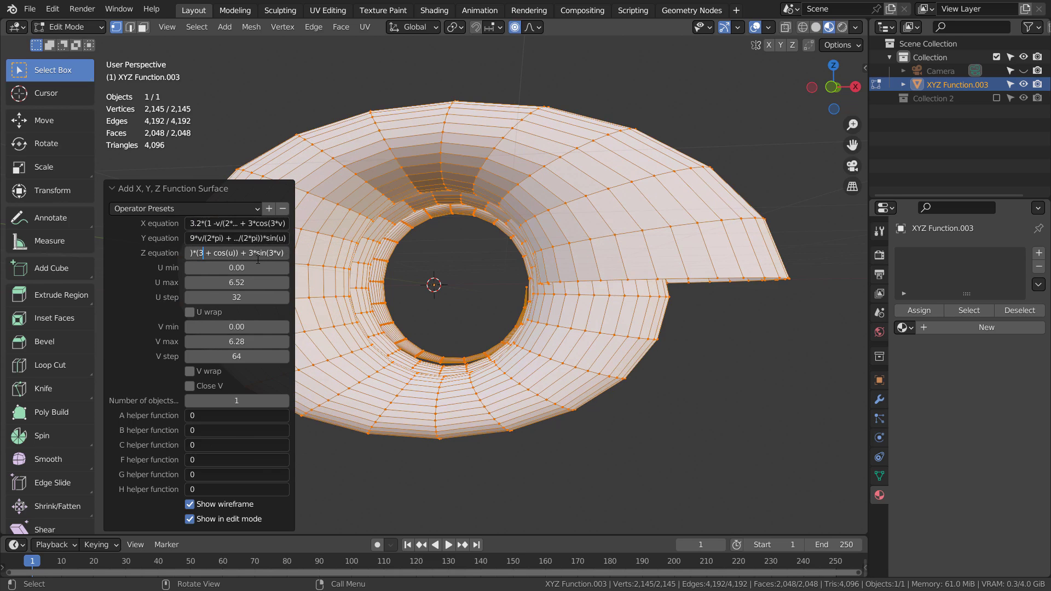
click(261, 256)
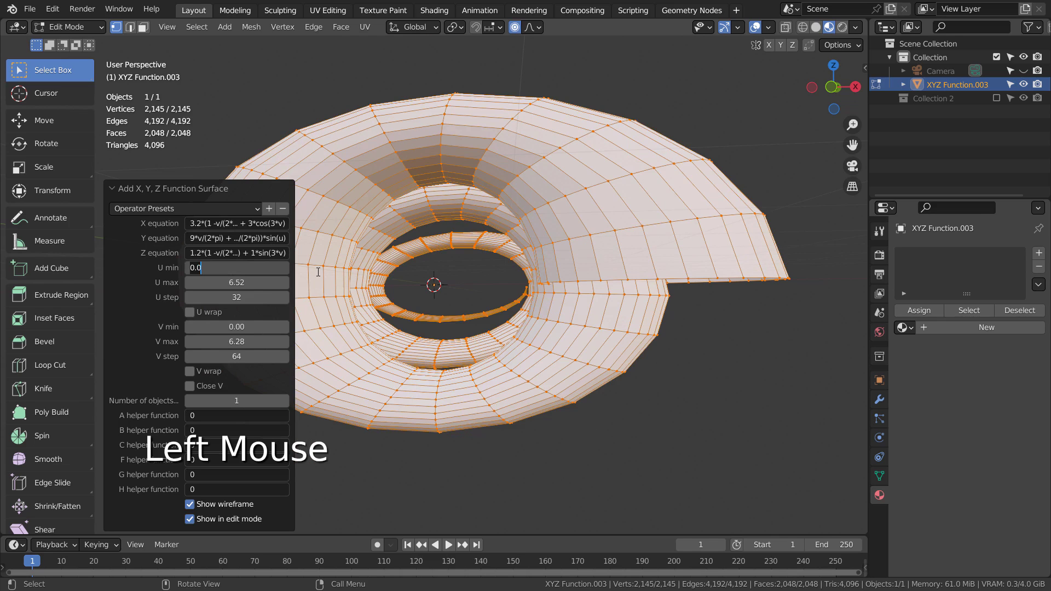
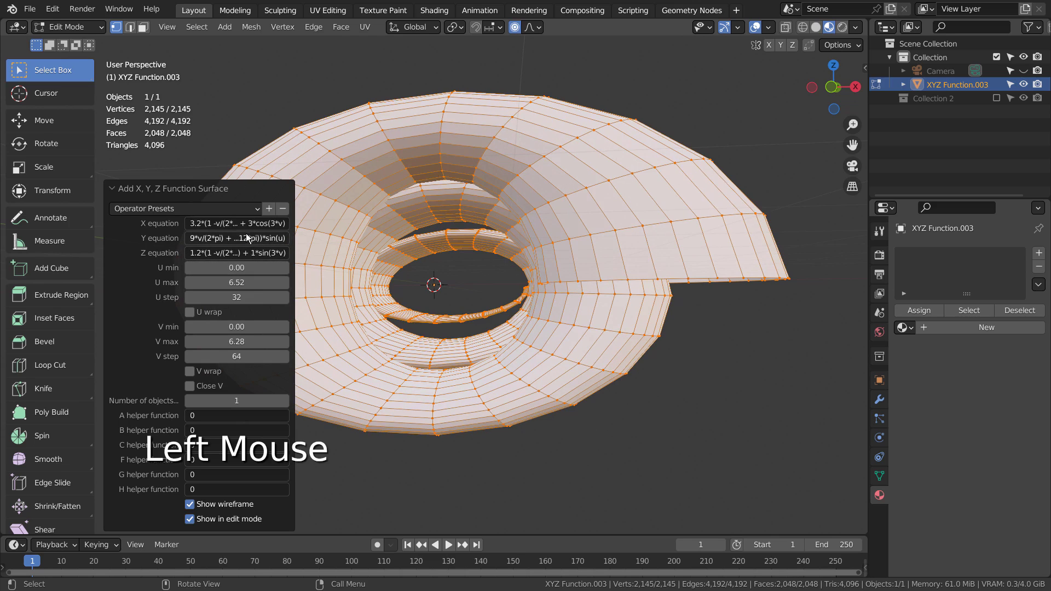
- Refine the X equation into a spiralling tube shape and return to Object Mode
click(248, 232)
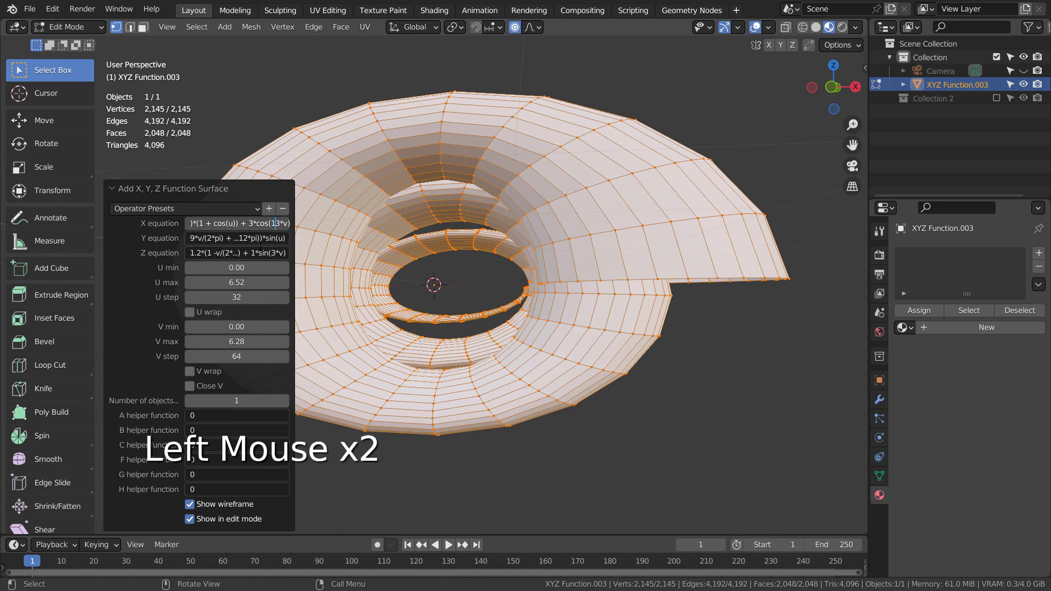
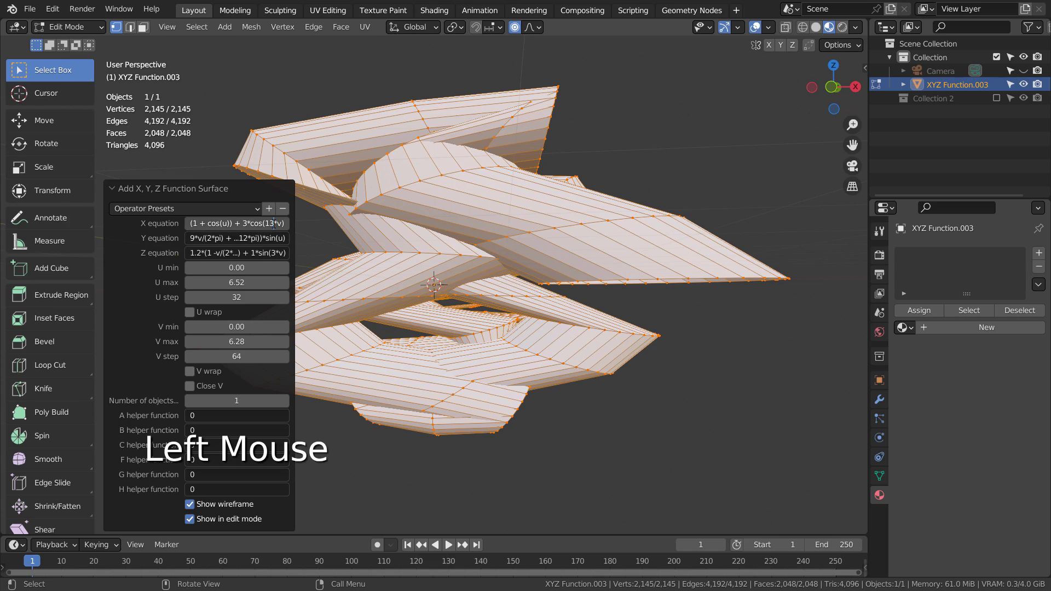
key(BackSpace)
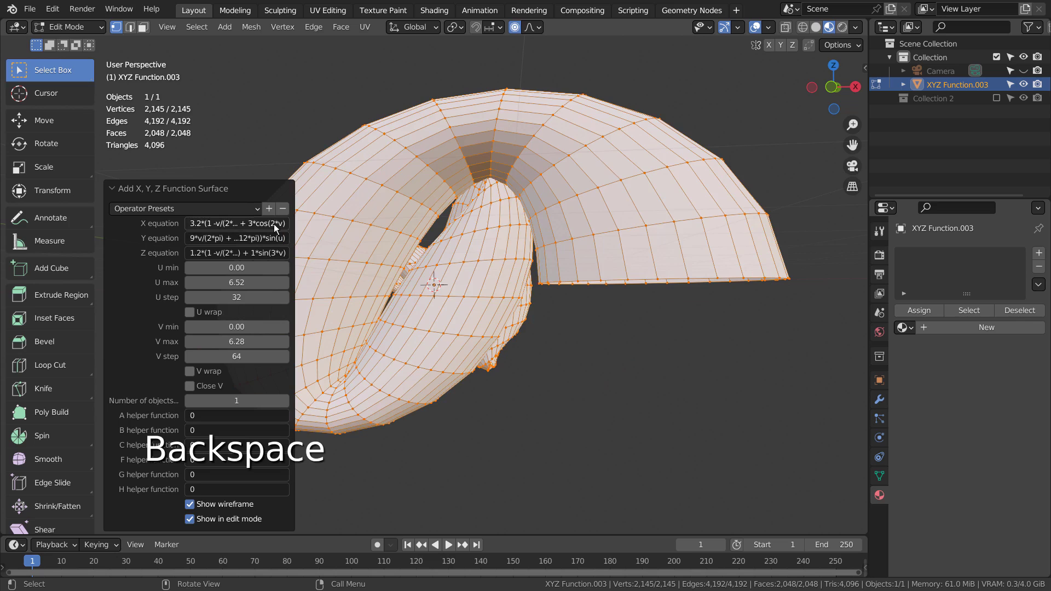
click(275, 226)
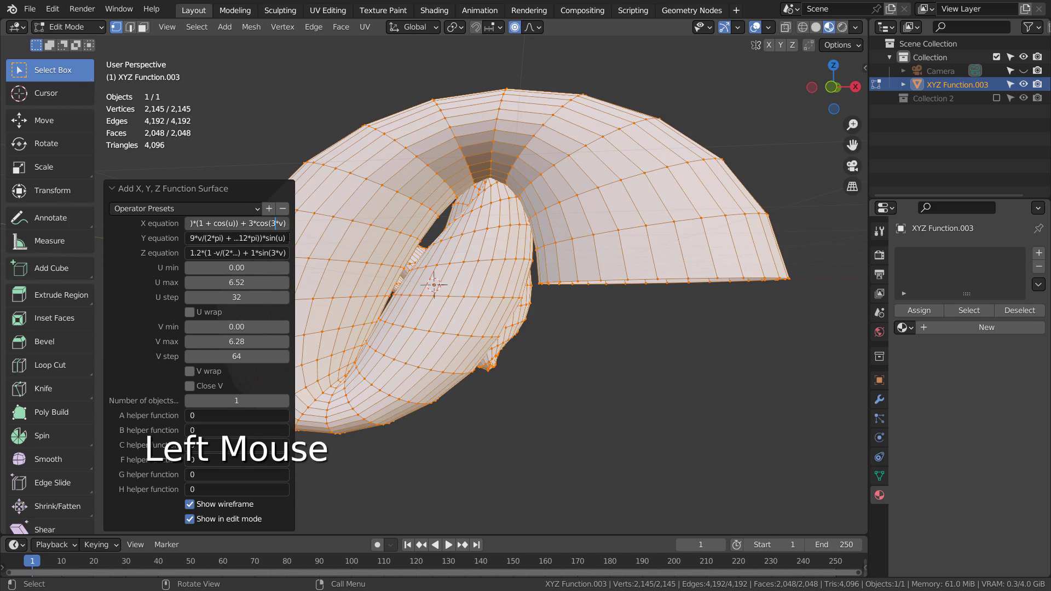
key(Tab)
middle_click(465, 298)
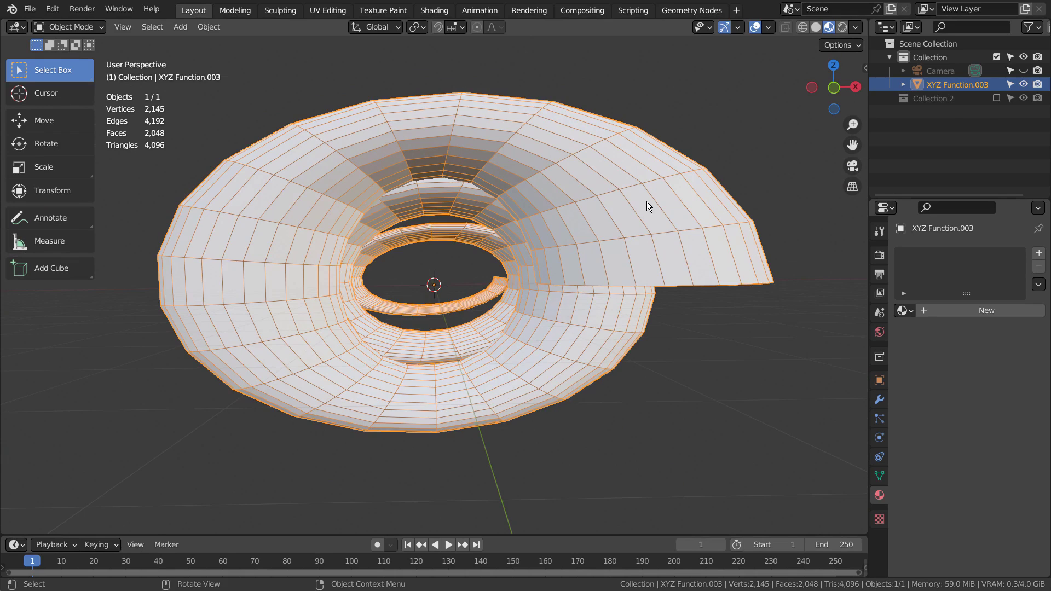
- Duplicate the tunnel surface and give the copy a Wireframe modifier
key(shift+d)
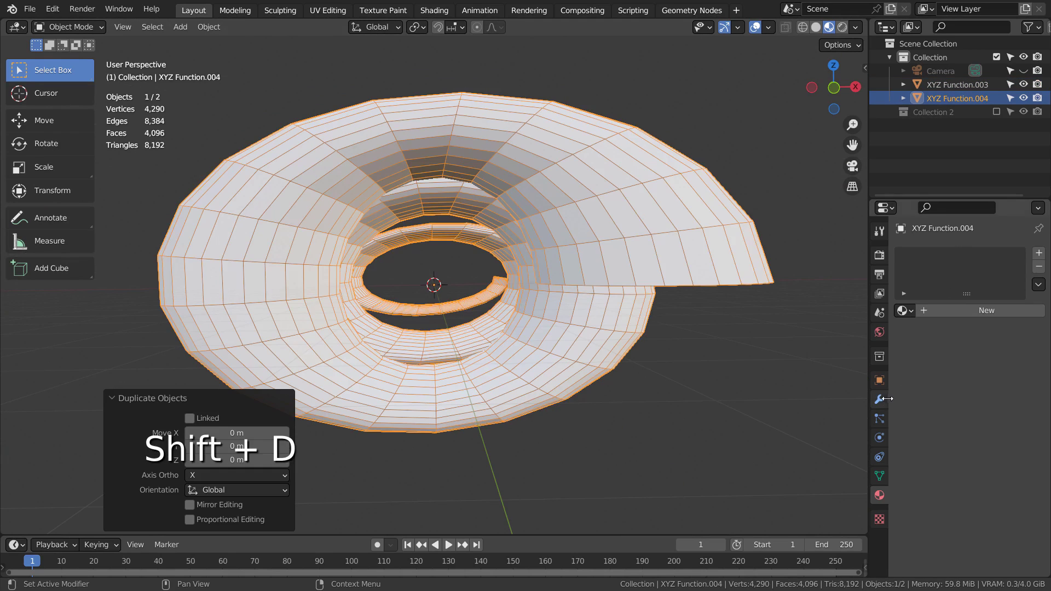
click(880, 403)
click(977, 258)
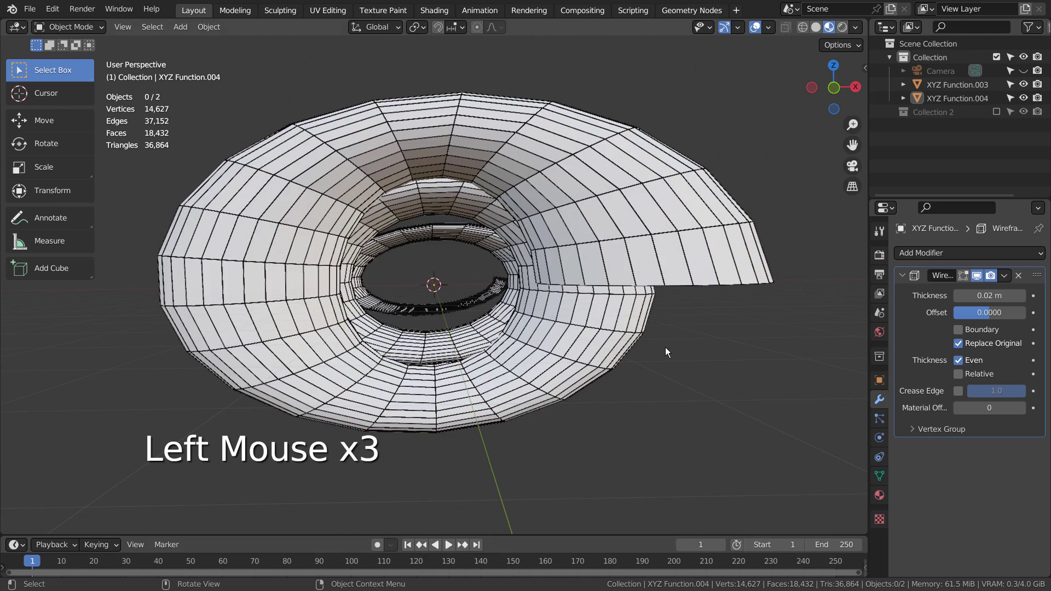
scroll(up, 3)
- Assign a red material to the original tunnel surface so the tunnel shows red and pink
click(619, 260)
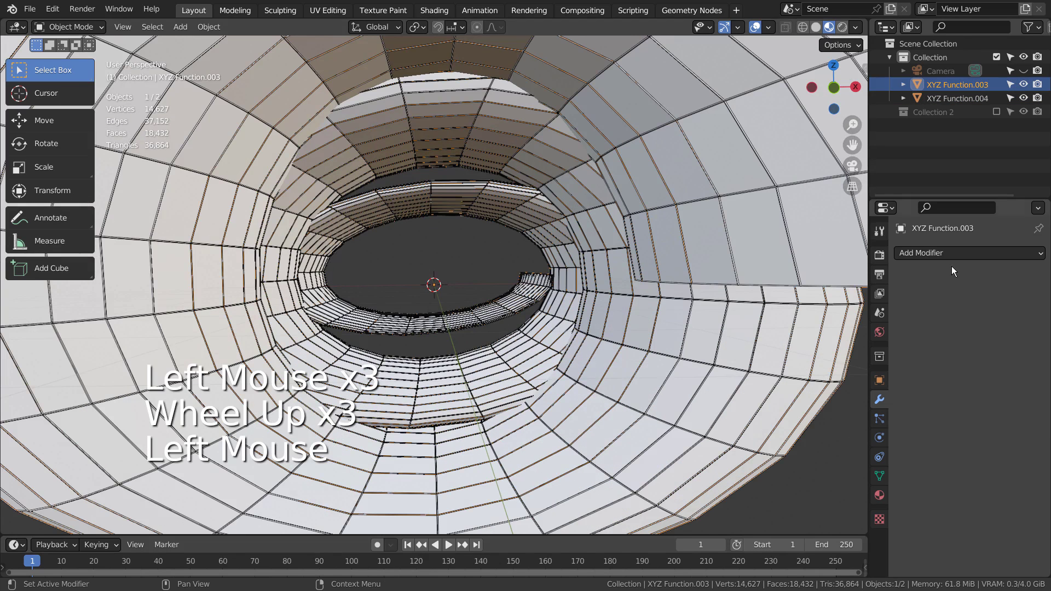
click(884, 502)
click(910, 315)
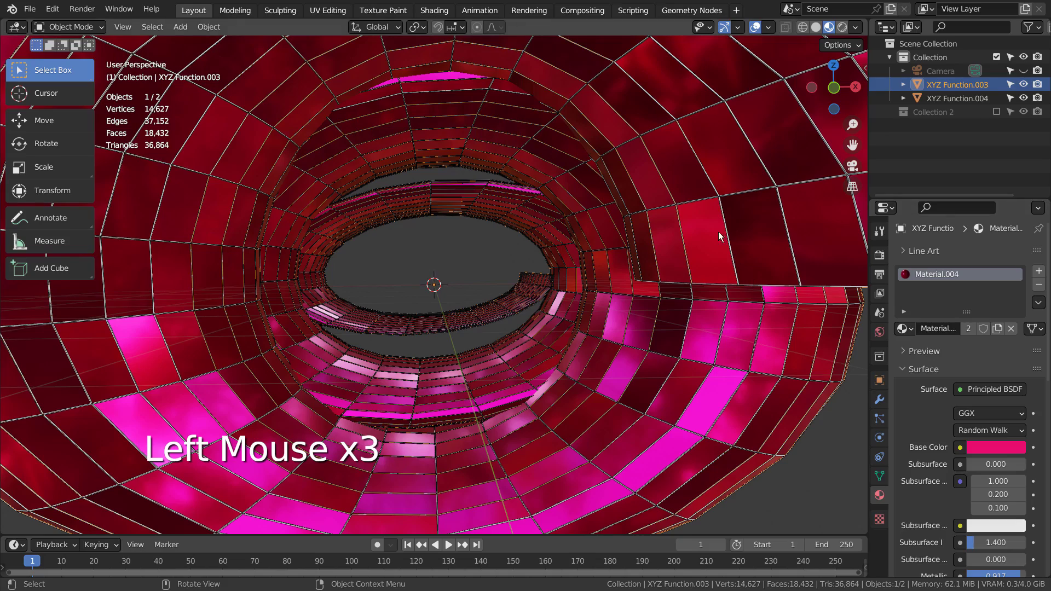
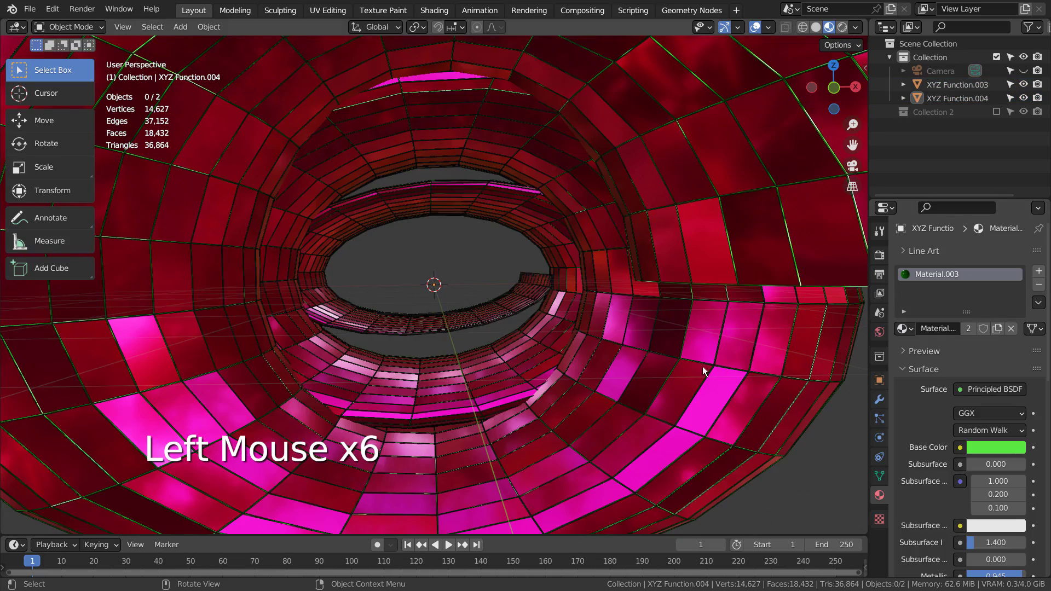
middle_click(605, 372)
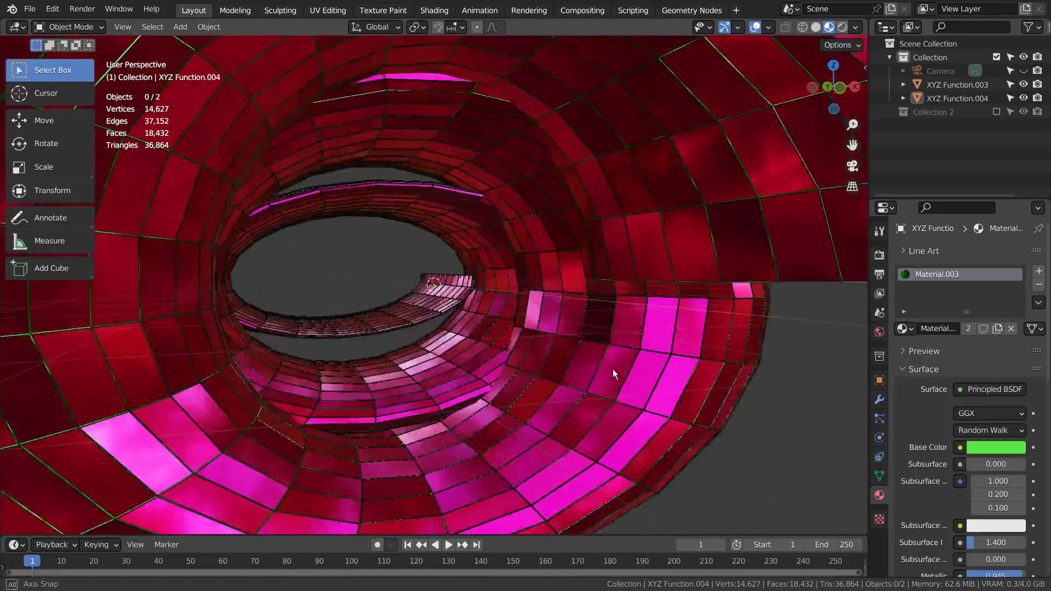
- Add a polyhedron Solid mesh over the tunnel and set its shape parameter
scroll(down, 3)
key(shift+a)
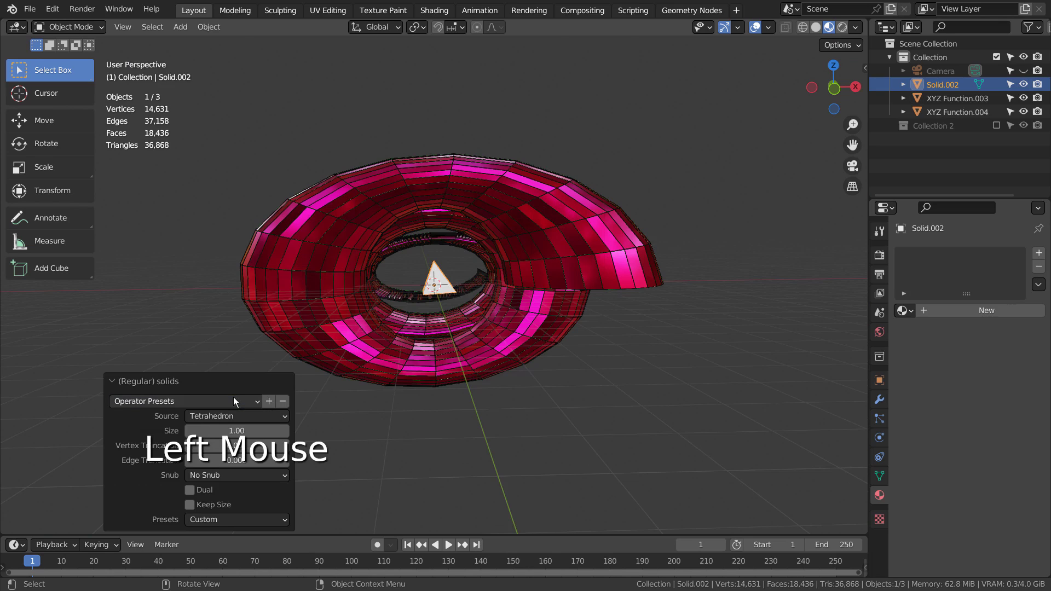
click(291, 435)
double_click(287, 434)
click(279, 420)
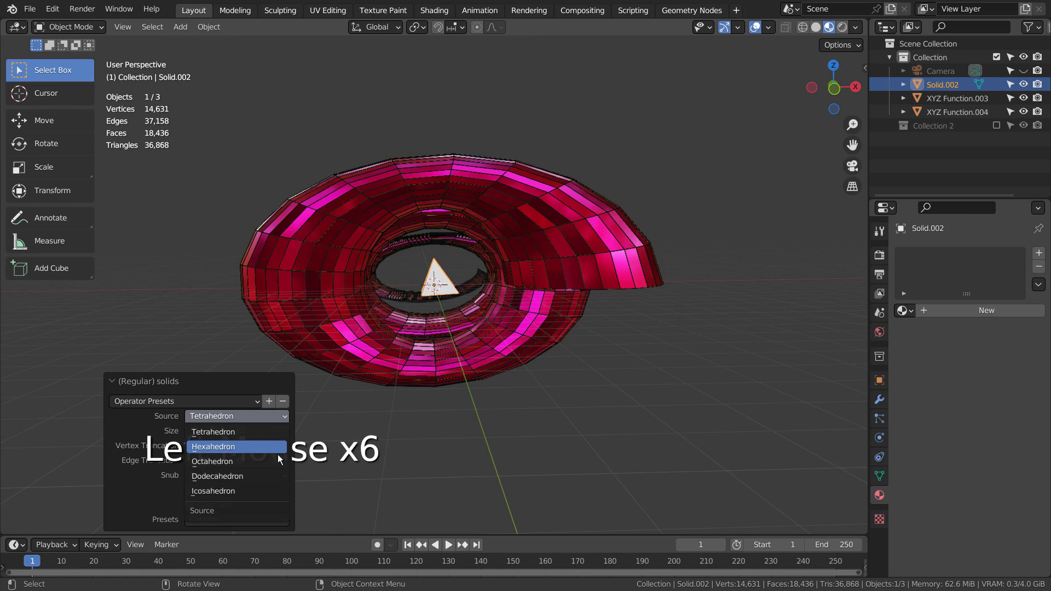
click(272, 421)
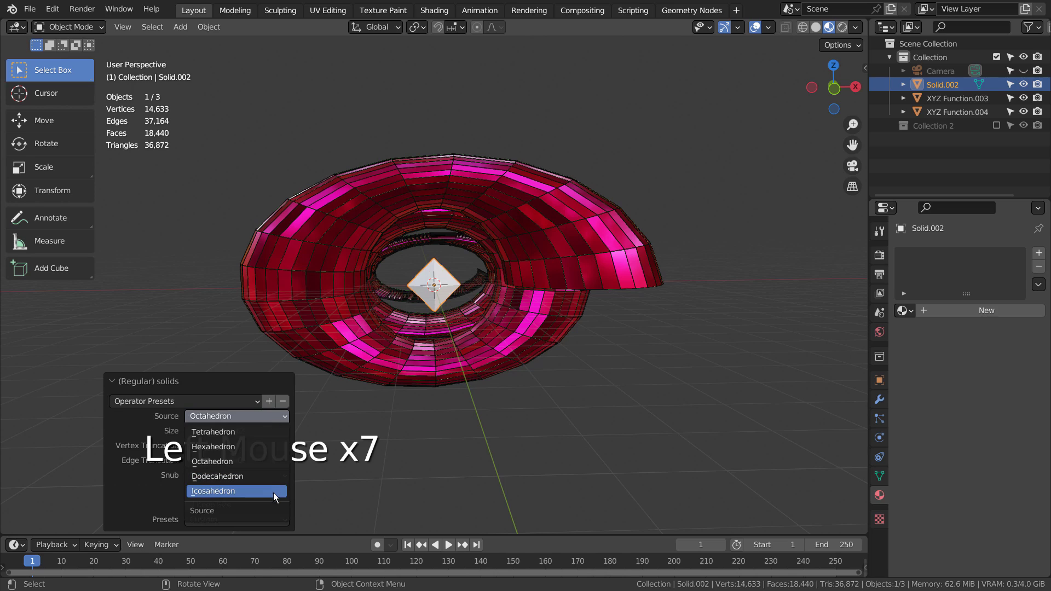
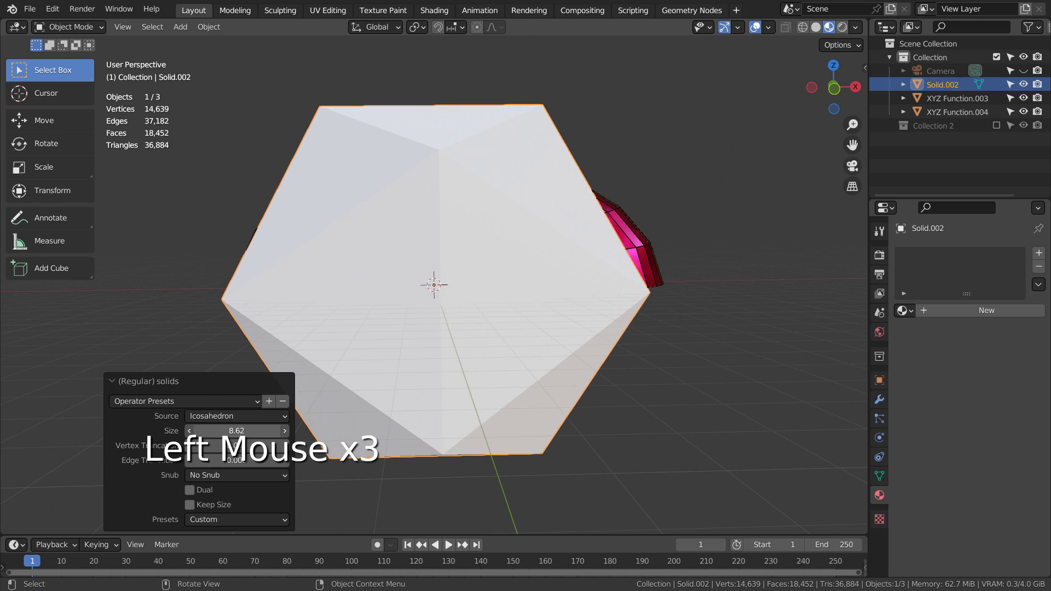
- Adjust the operator-panel values to truncate and enlarge the polyhedron into a rounded faceted shape
click(193, 492)
click(193, 492)
click(197, 506)
click(198, 506)
click(218, 477)
double_click(227, 484)
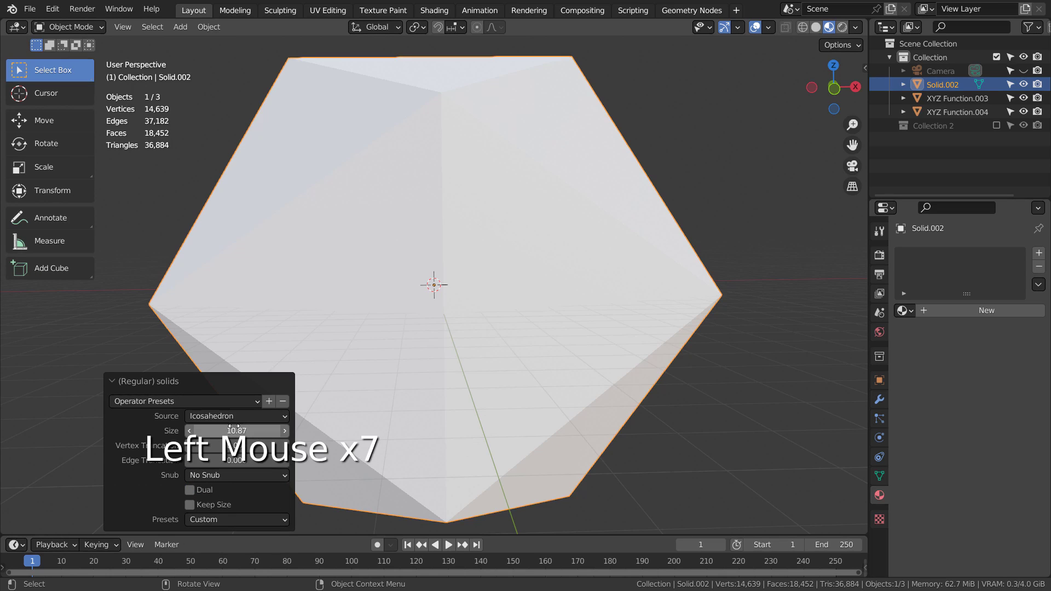
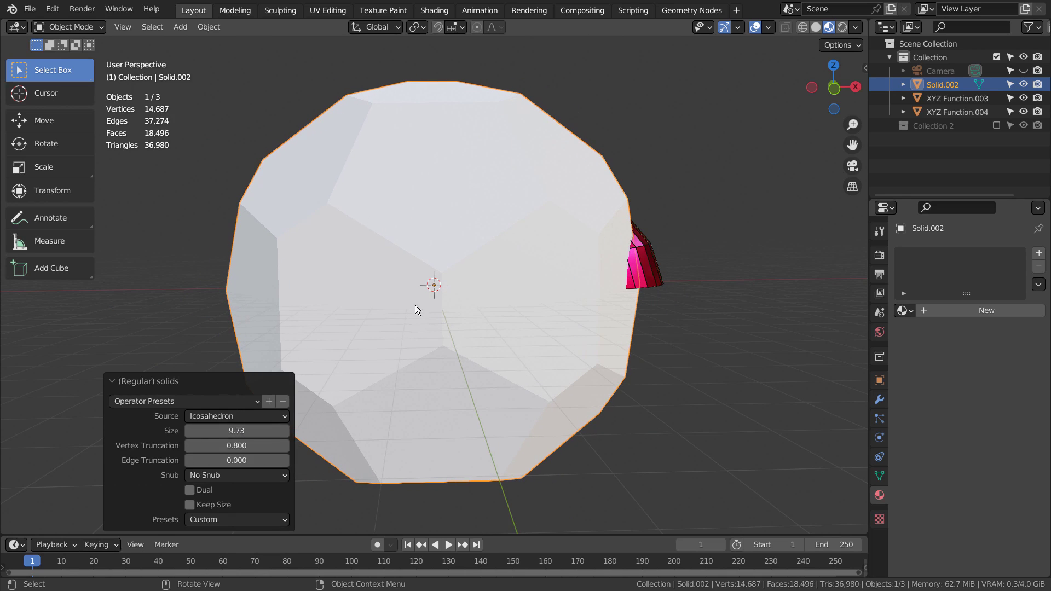
- Duplicate Solid.002 and give the copy a Wireframe modifier
key(shift+d)
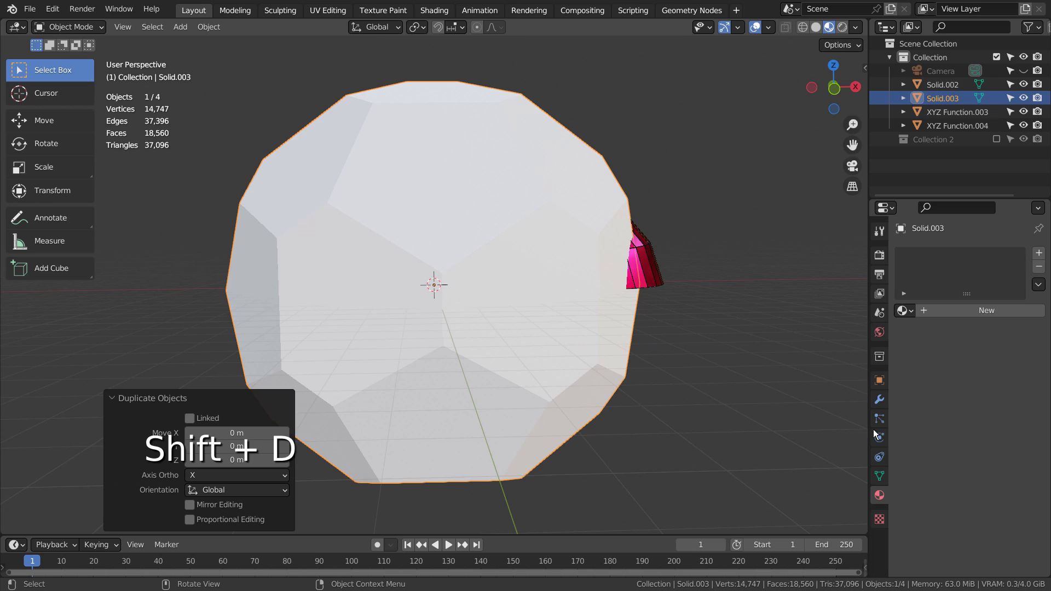
click(886, 404)
click(953, 250)
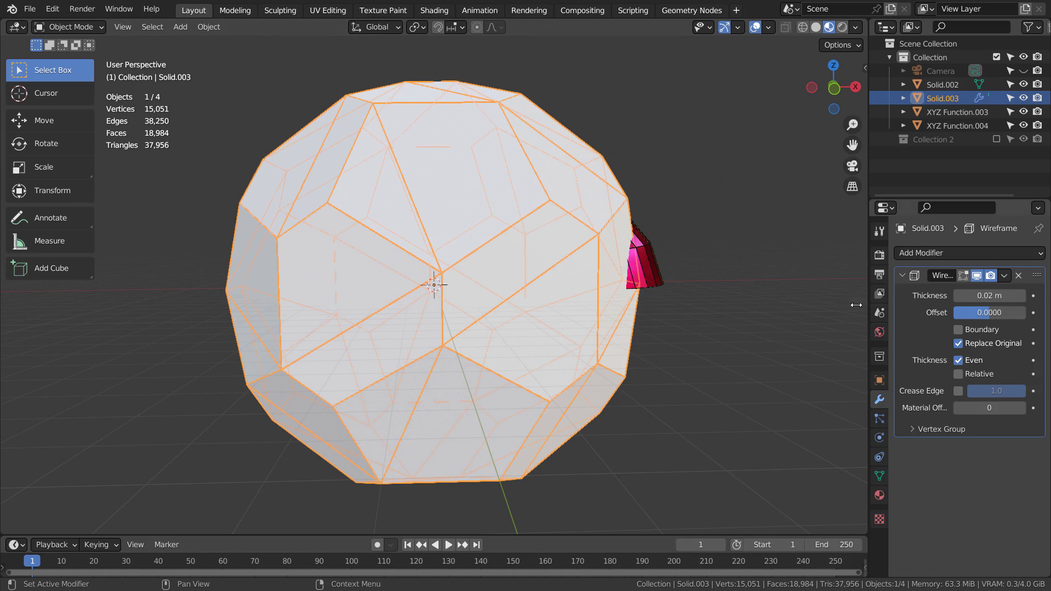
- Assign blue Material.001 to the polyhedron and light-blue Material.002 to its wireframe copy
click(524, 196)
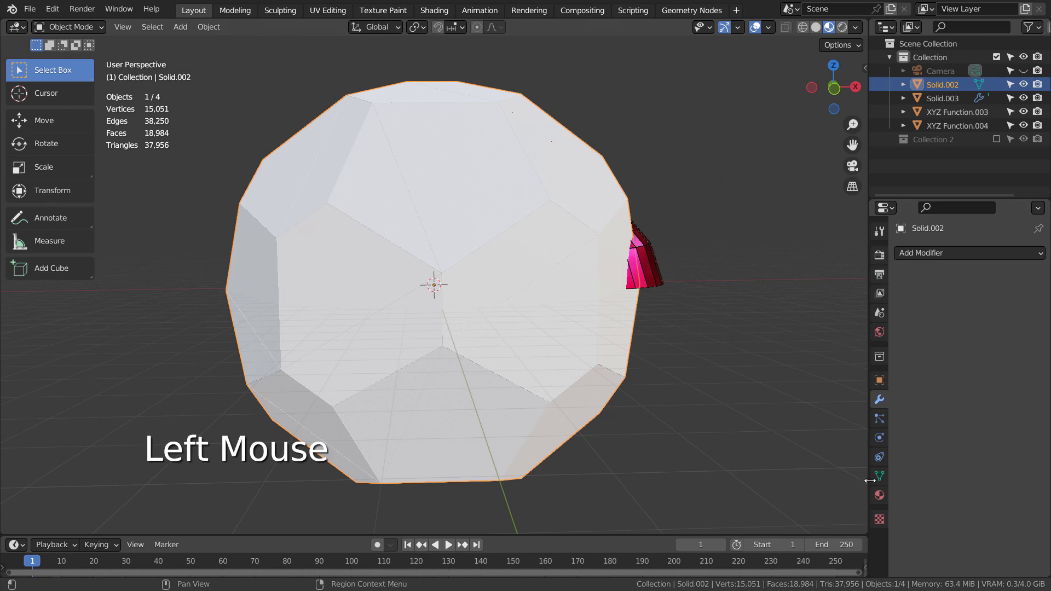
click(883, 499)
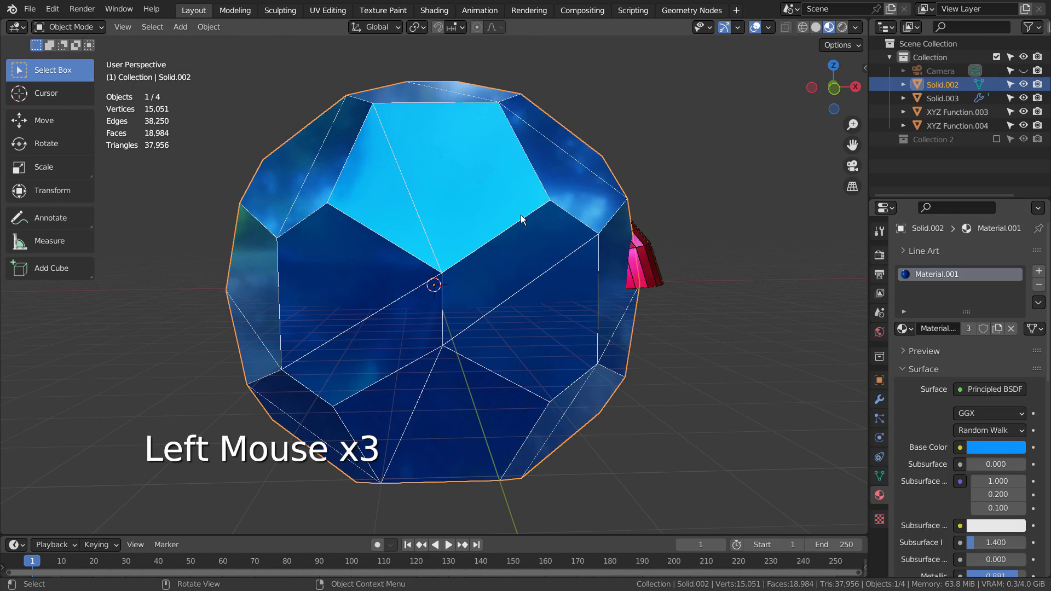
click(525, 224)
click(918, 317)
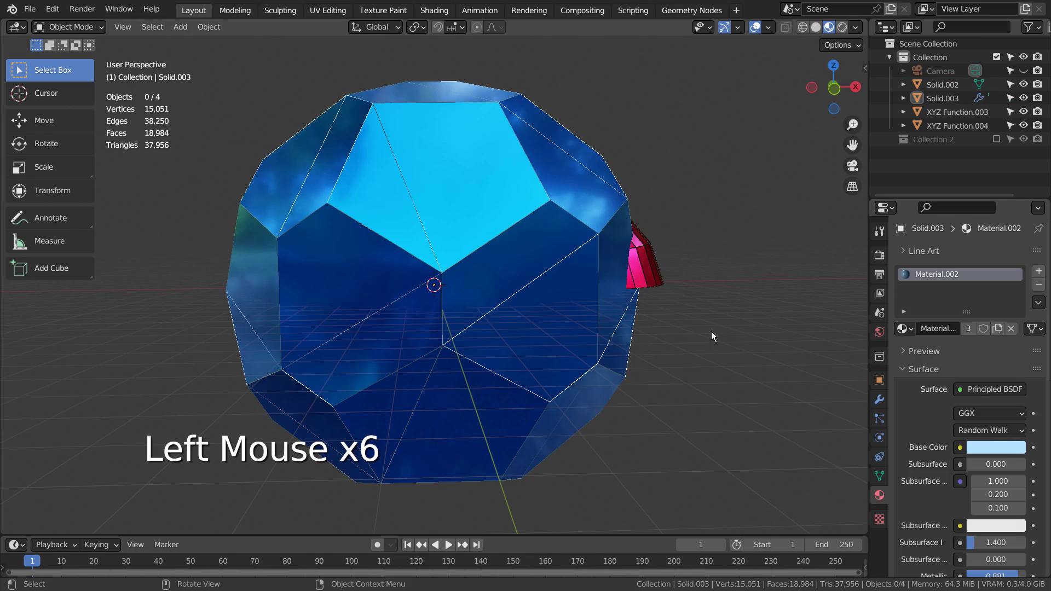
click(476, 240)
- Move Solid.002 and Solid.003 about 17.29 m along the Y axis beside the tunnel
key(b)
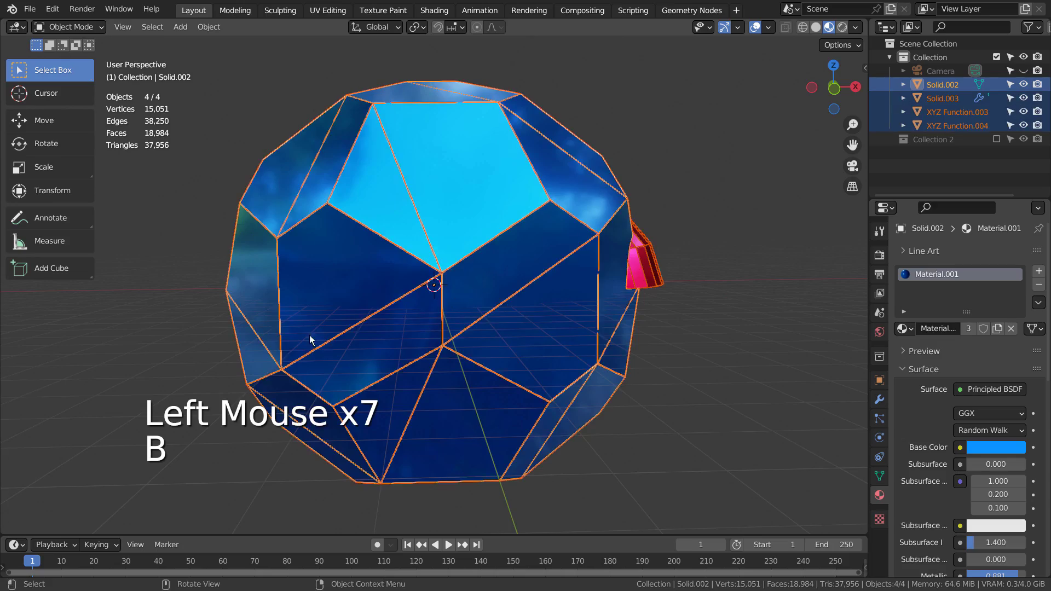
middle_click(298, 343)
key(g)
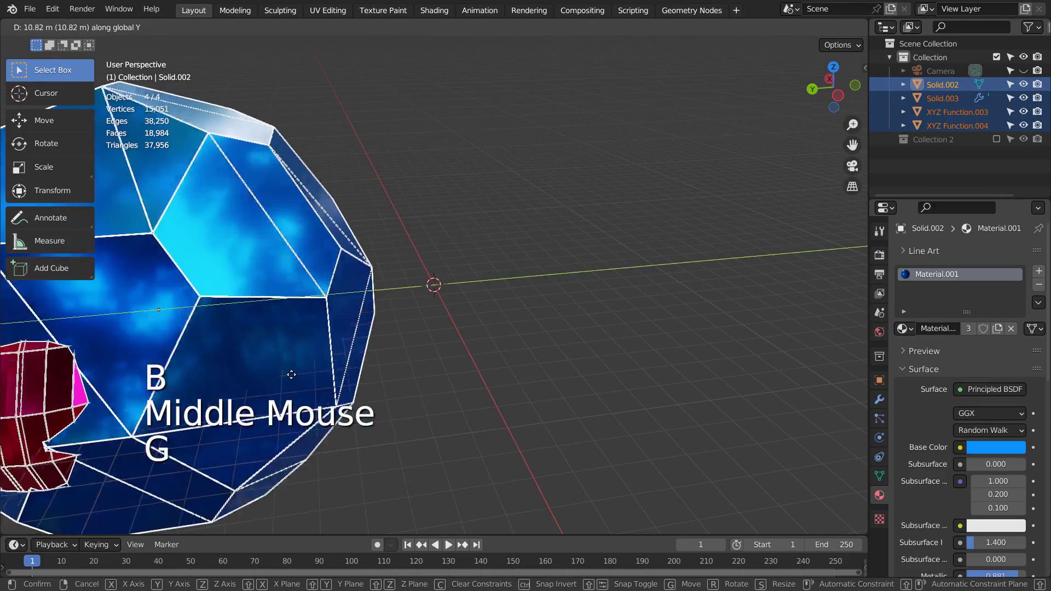
key(ctrl+z)
click(638, 434)
key(b)
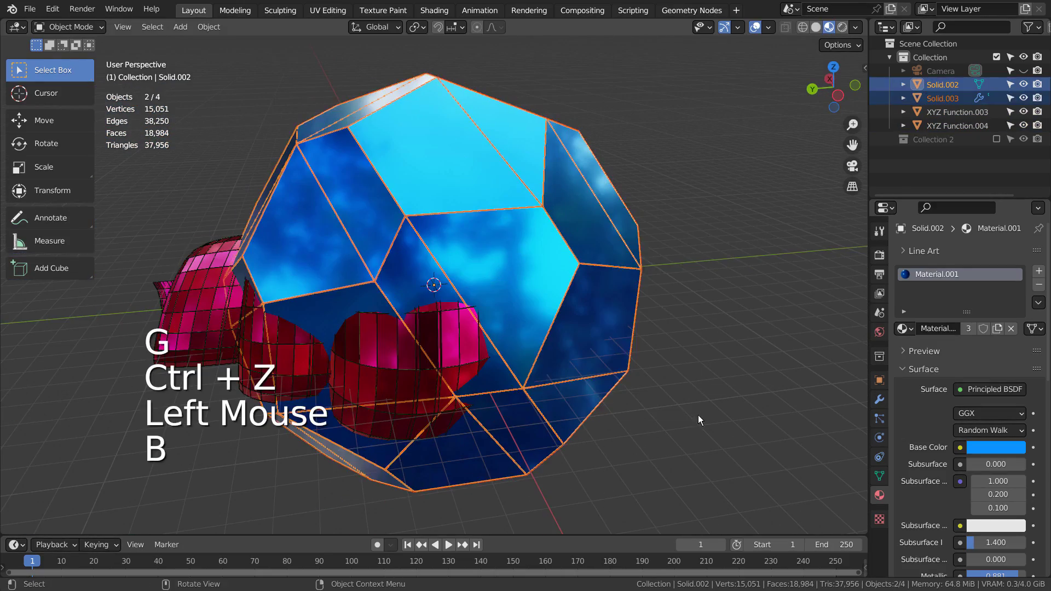
key(g)
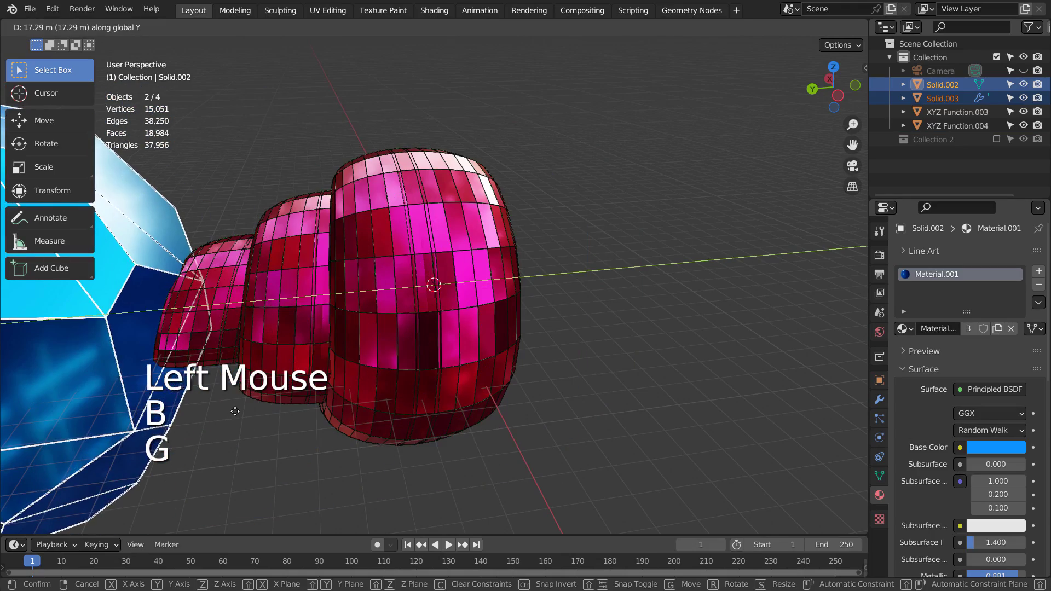
key(KP_0)
scroll(up, 3)
click(560, 321)
- Orbit and zoom to inspect the tunnel and solids from inside and outside
scroll(up, 3)
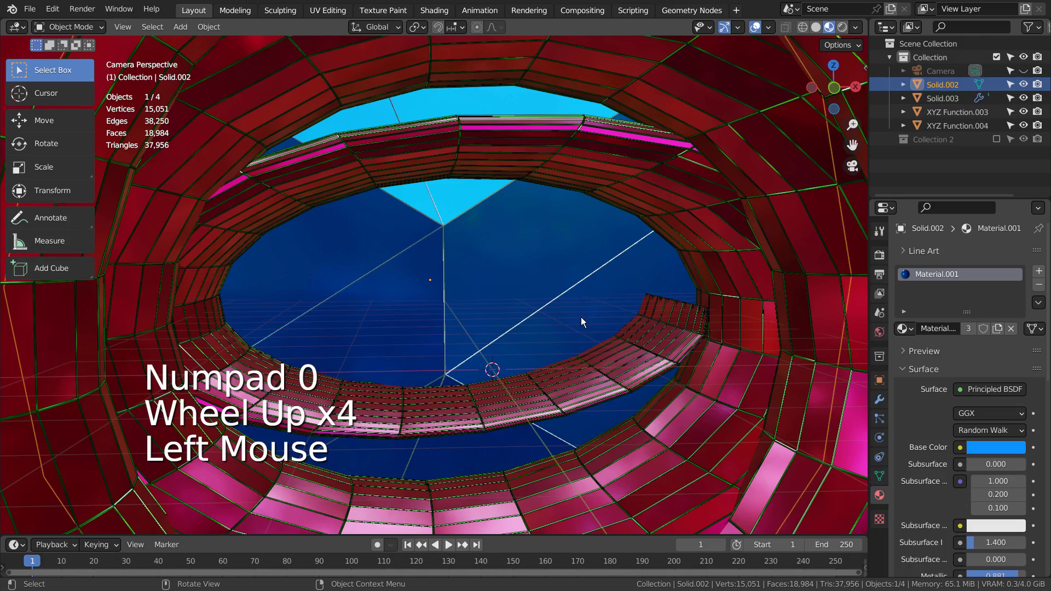
scroll(up, 3)
scroll(down, 3)
middle_click(521, 340)
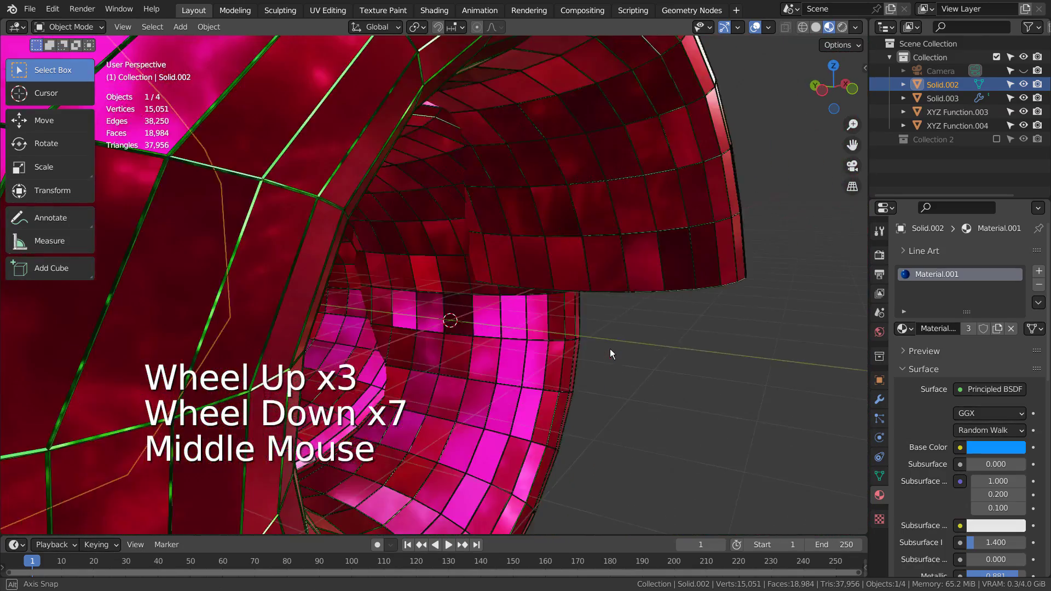
scroll(down, 3)
middle_click(466, 359)
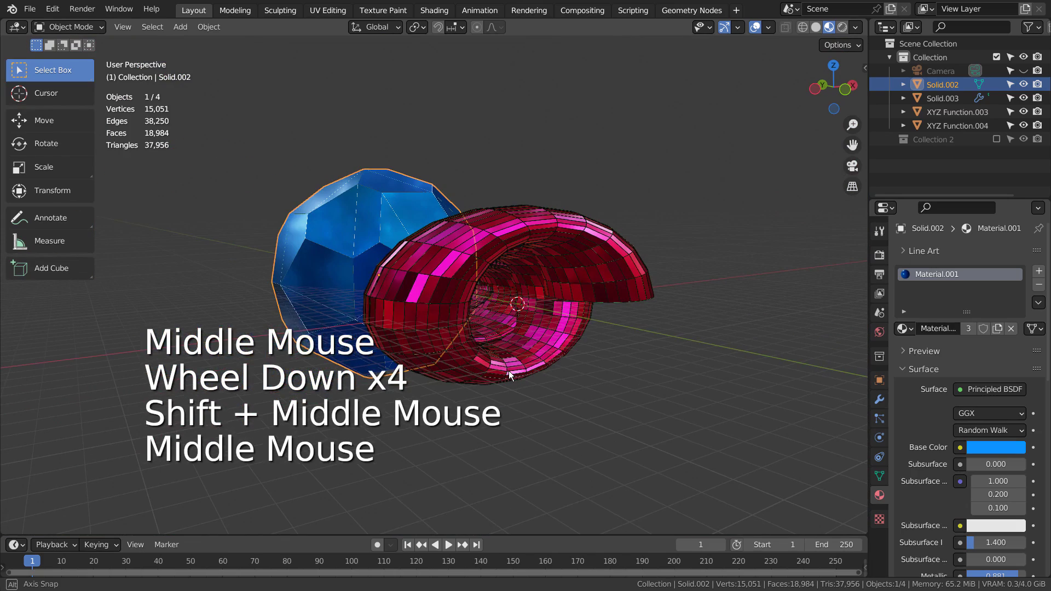
- Add a Point light to the scene and view the scene in wireframe
key(shift+a)
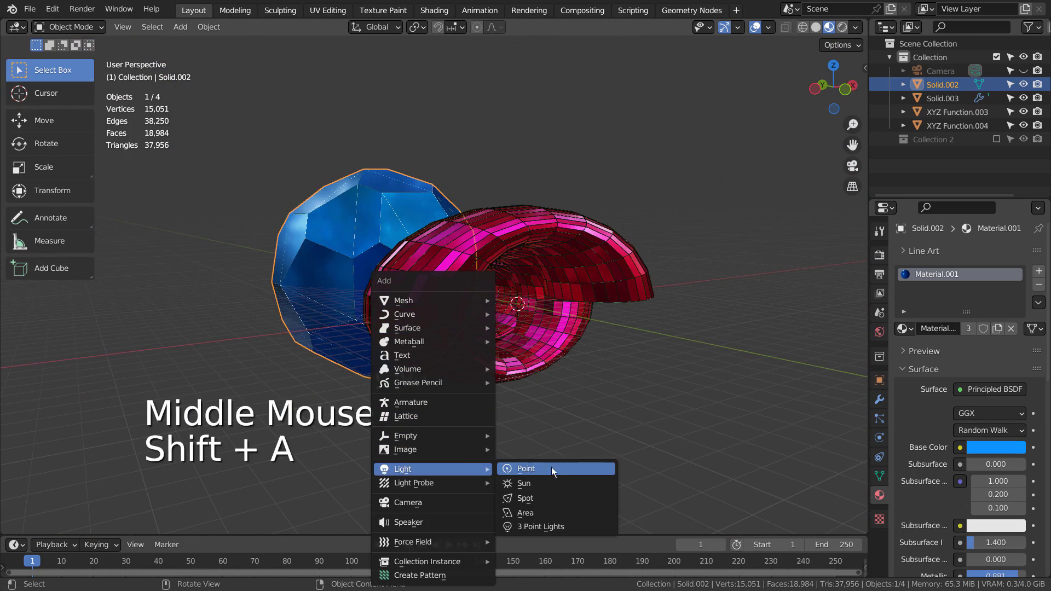
middle_click(636, 440)
key(g)
key(shift+z)
key(g)
middle_click(601, 425)
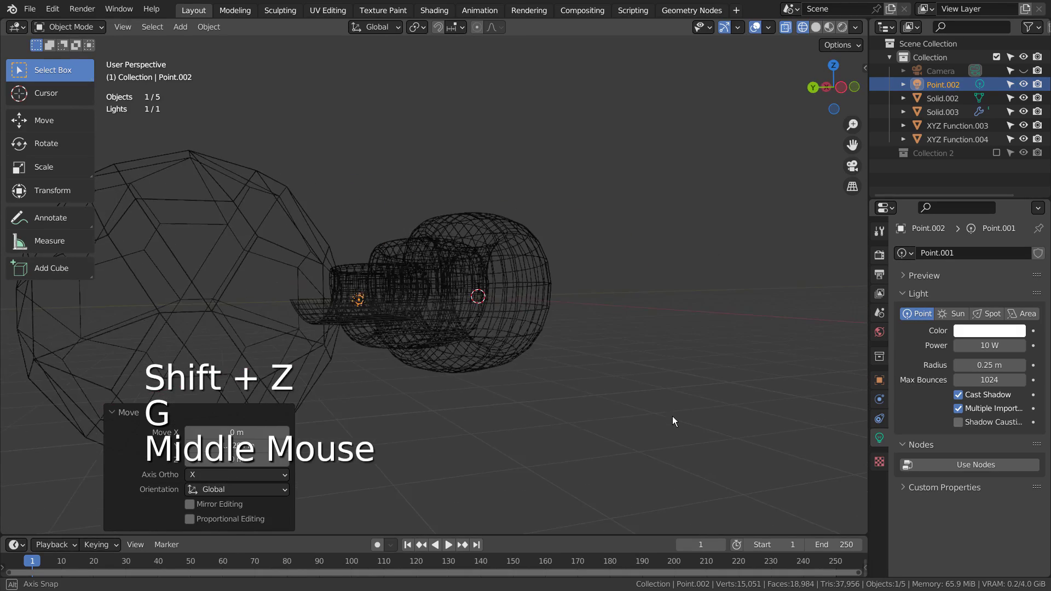
- Duplicate the point light shifted along Y and preview the lit tunnel in Rendered shading
key(shift+d)
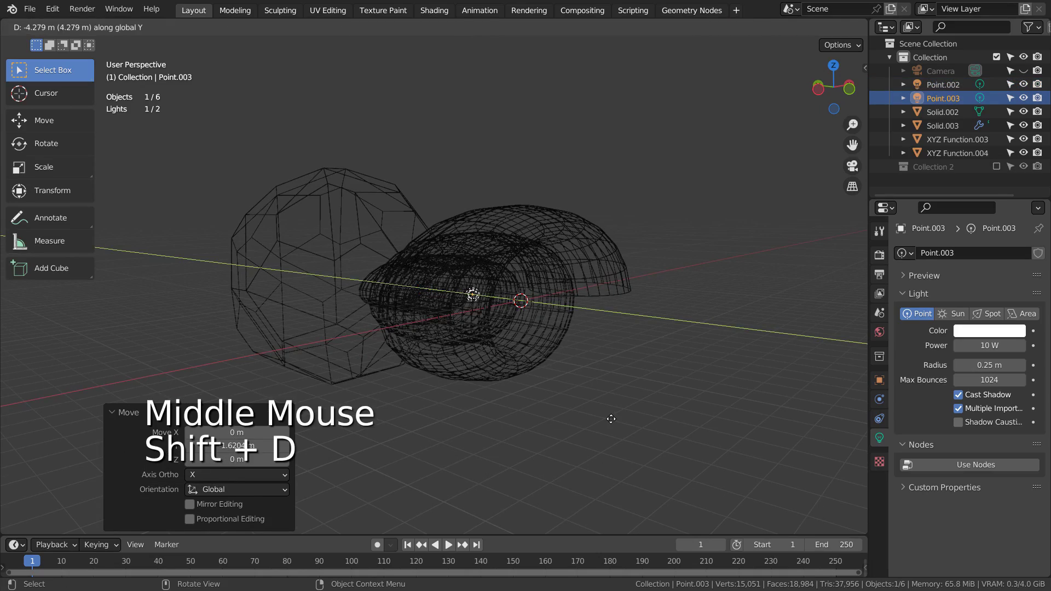
click(846, 30)
middle_click(702, 317)
scroll(up, 3)
middle_click(631, 344)
- Set Point.003 and Point.002 to 1111 W, tinting one yellow-green and the other orange
middle_click(578, 342)
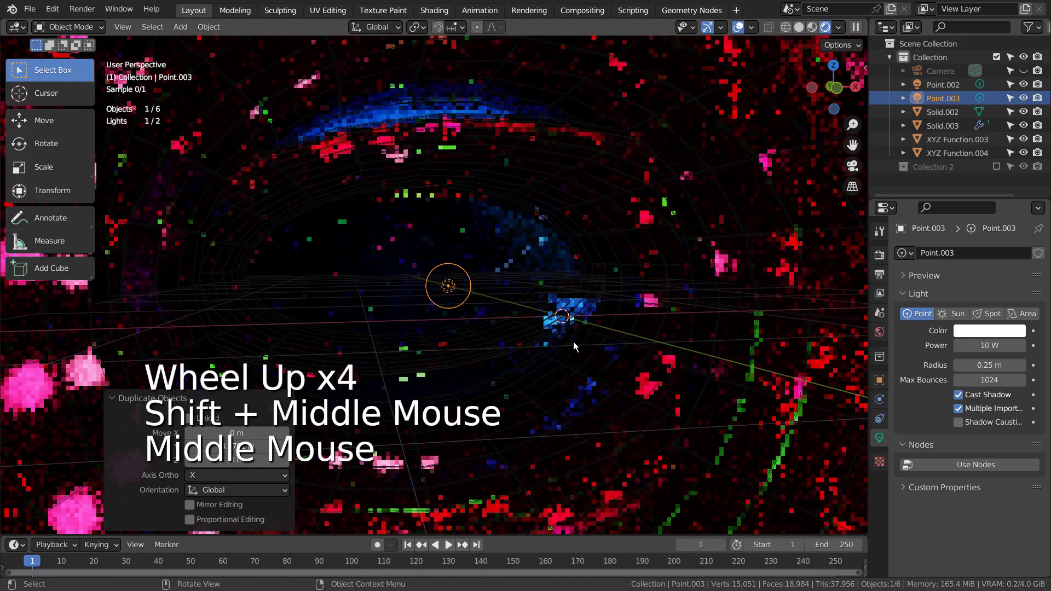
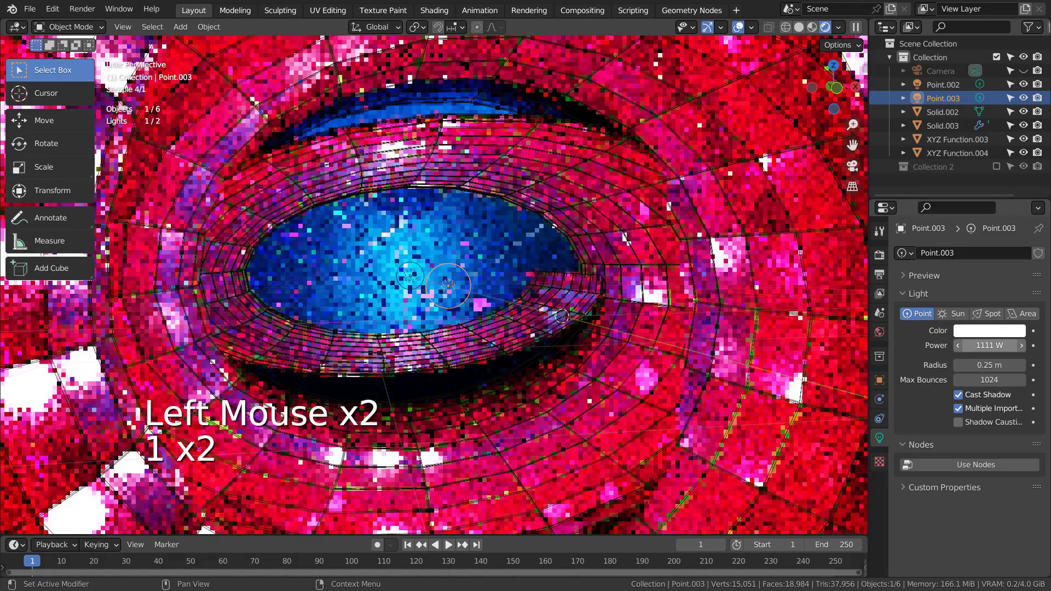
click(999, 337)
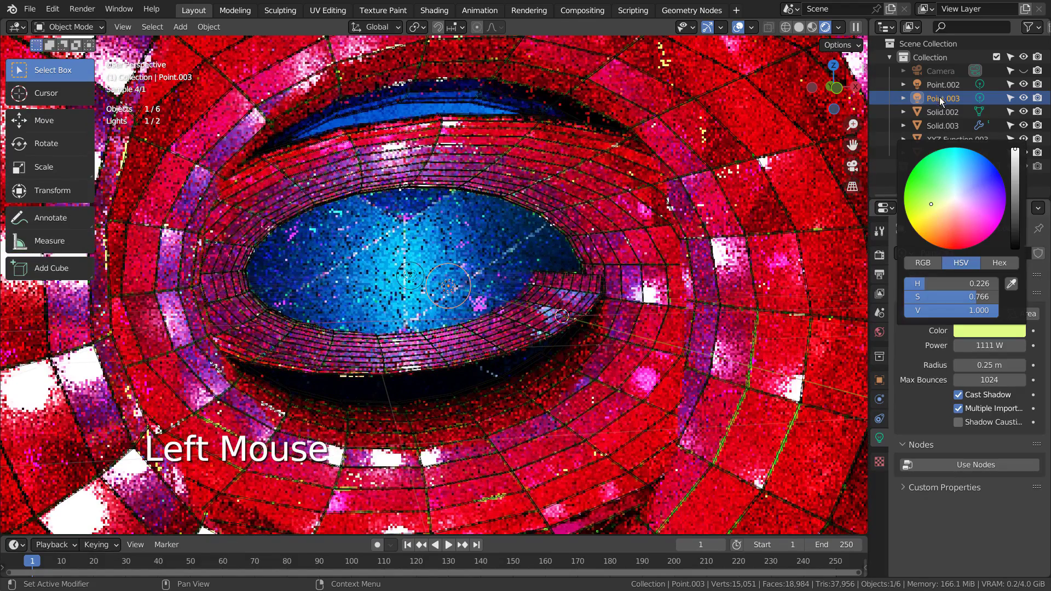
click(945, 94)
click(984, 332)
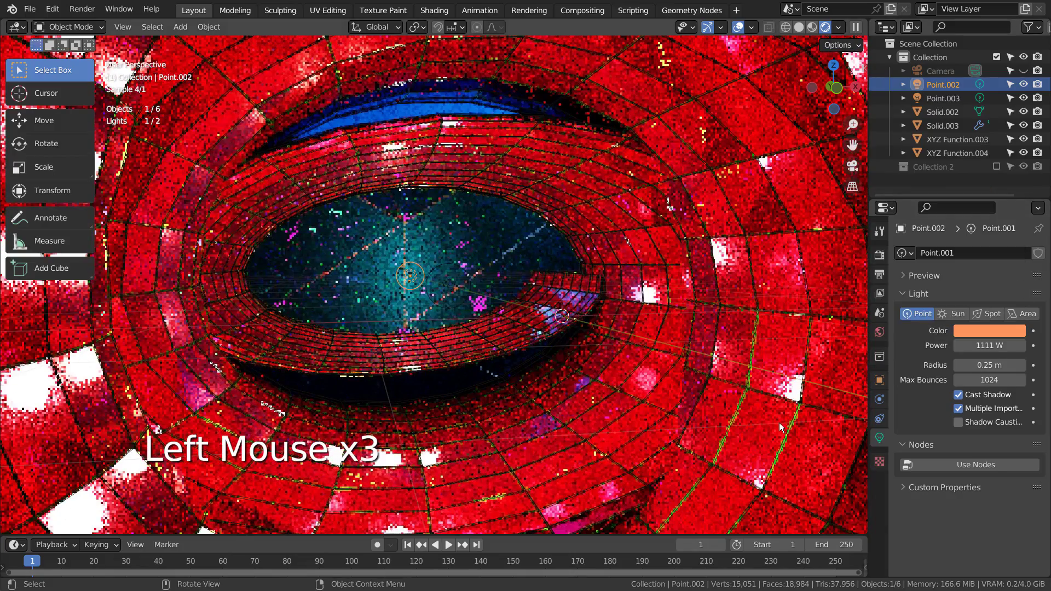
middle_click(740, 398)
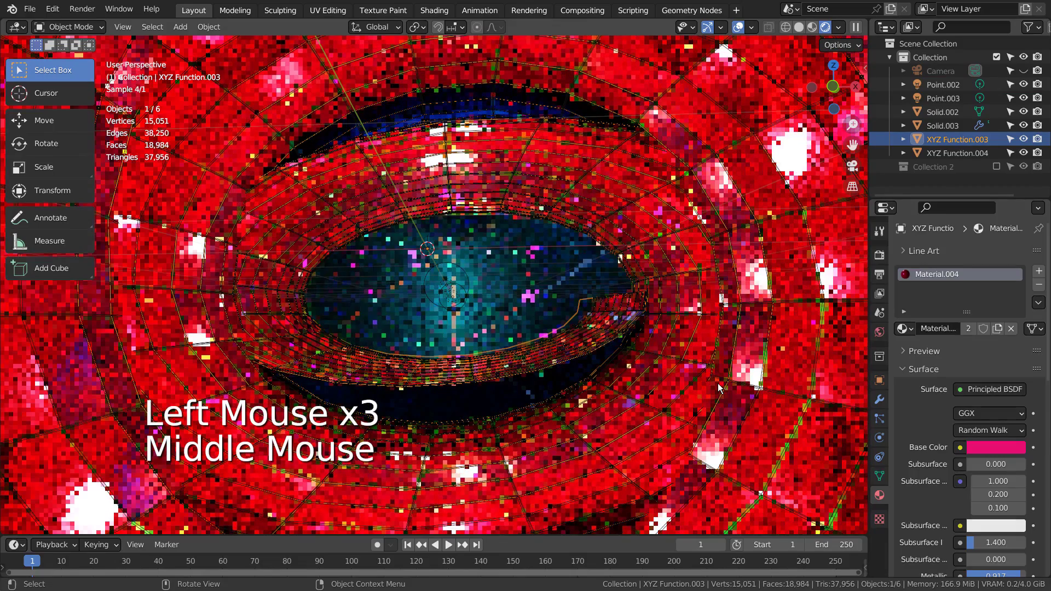
scroll(down, 3)
middle_click(535, 328)
- Delete the first tunnel's objects and re-enable Collection 2 in the Outliner
key(b)
key(x)
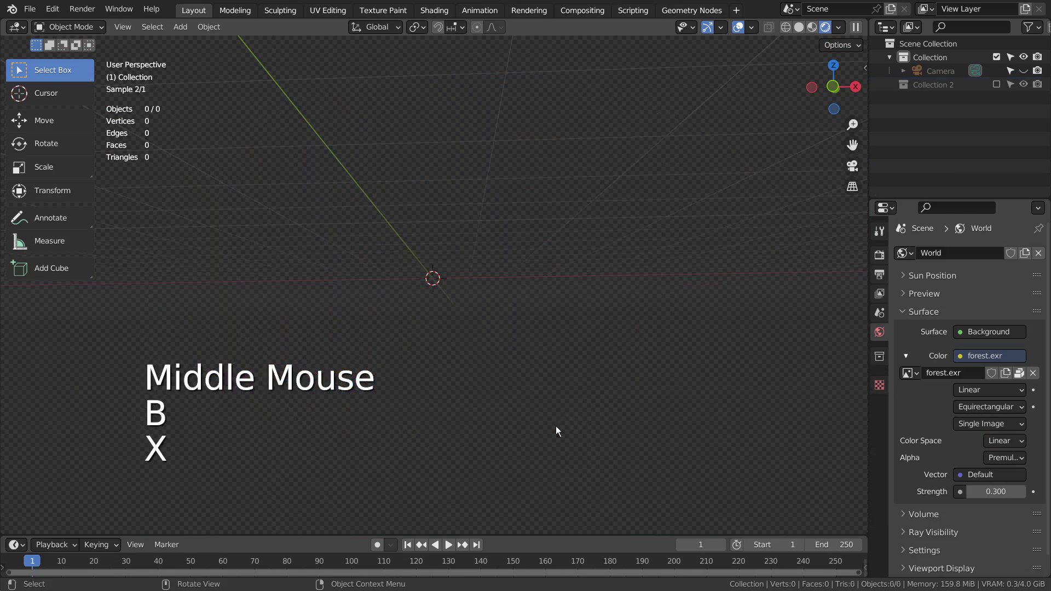
middle_click(516, 338)
click(1002, 85)
middle_click(688, 379)
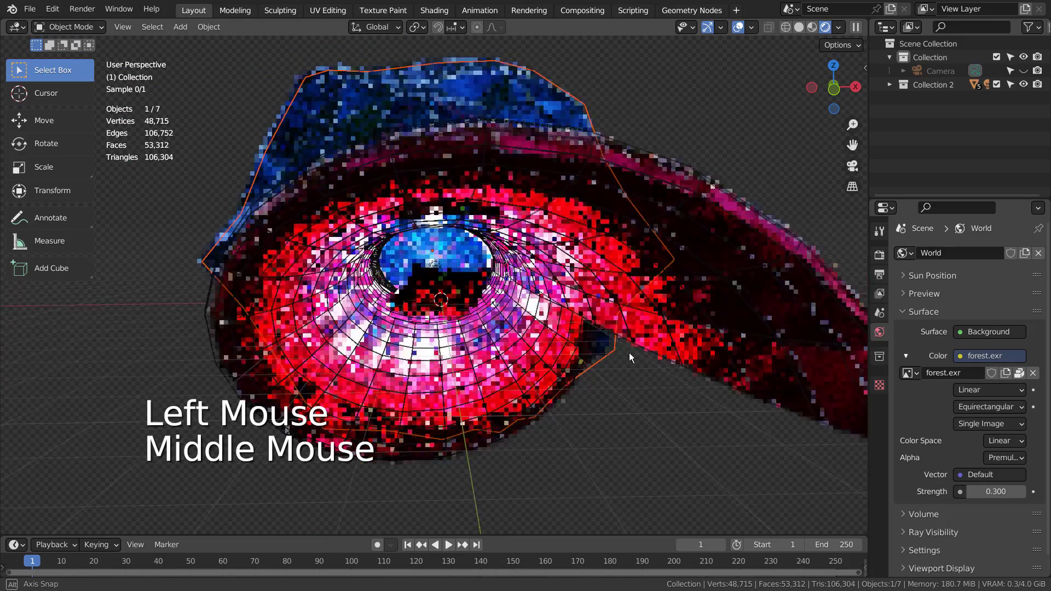
scroll(up, 3)
click(487, 267)
key(h)
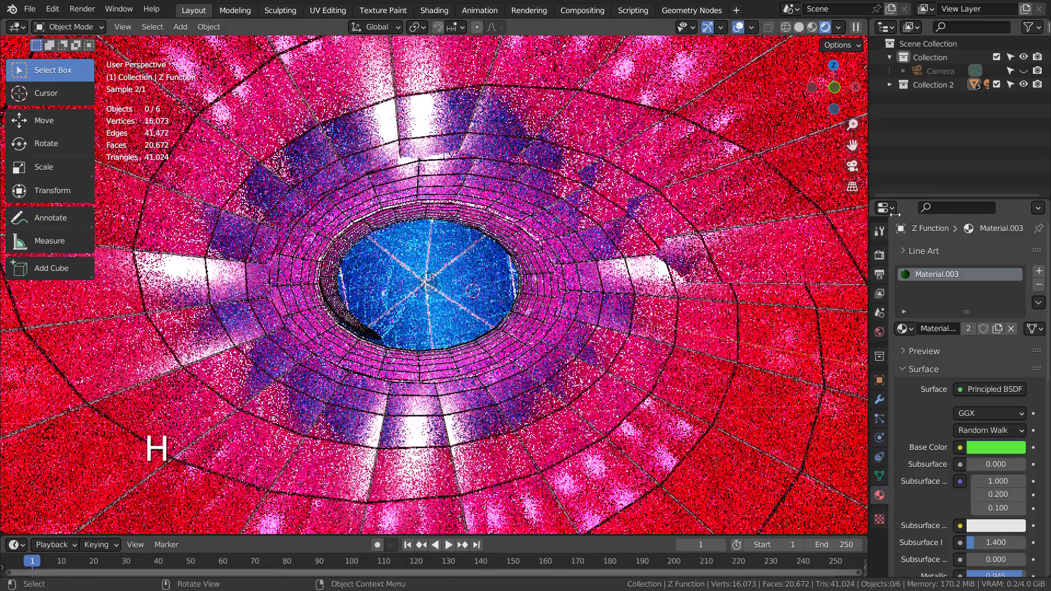
- Expand Collection 2 and set its Point and Point.001 lights to 4444 W and 1111 W
click(891, 88)
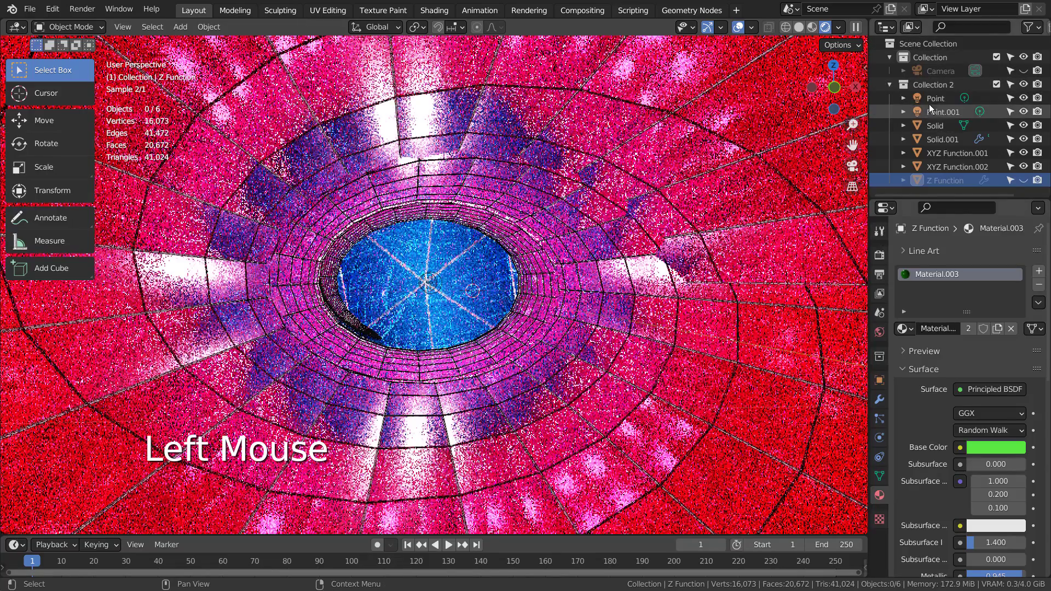
click(934, 108)
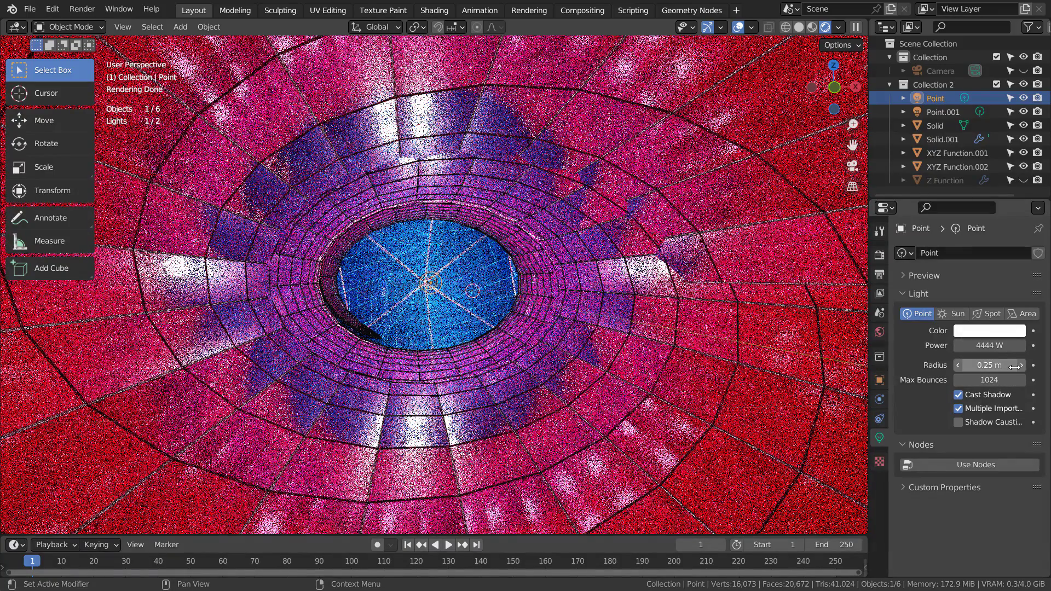
click(940, 118)
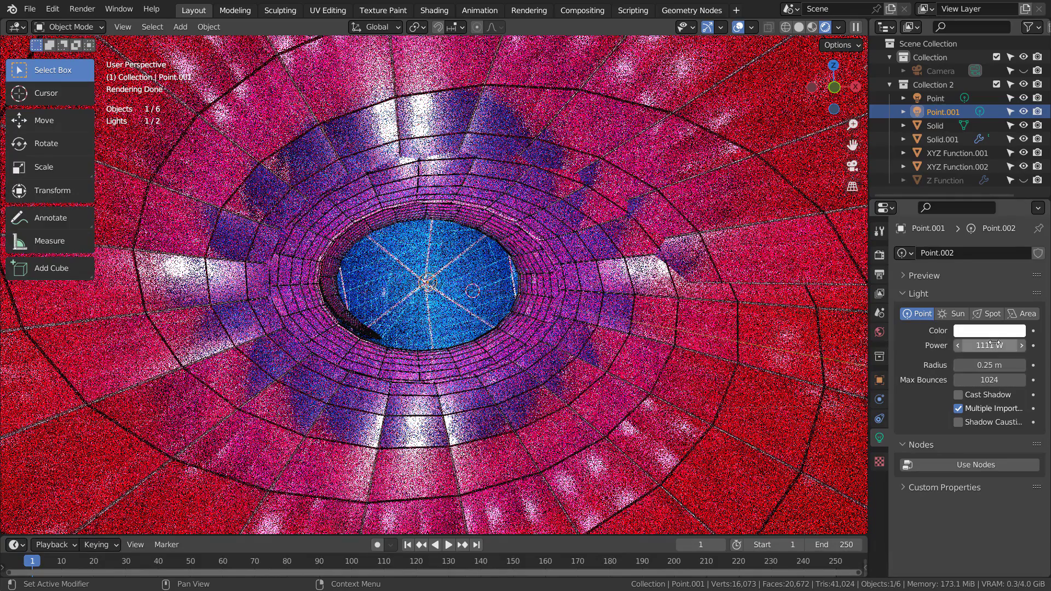
- Inspect the tunnel in wireframe and check the forest.exr world backdrop at strength 0.300
key(shift+z)
middle_click(410, 322)
scroll(down, 3)
middle_click(307, 325)
click(935, 105)
click(936, 117)
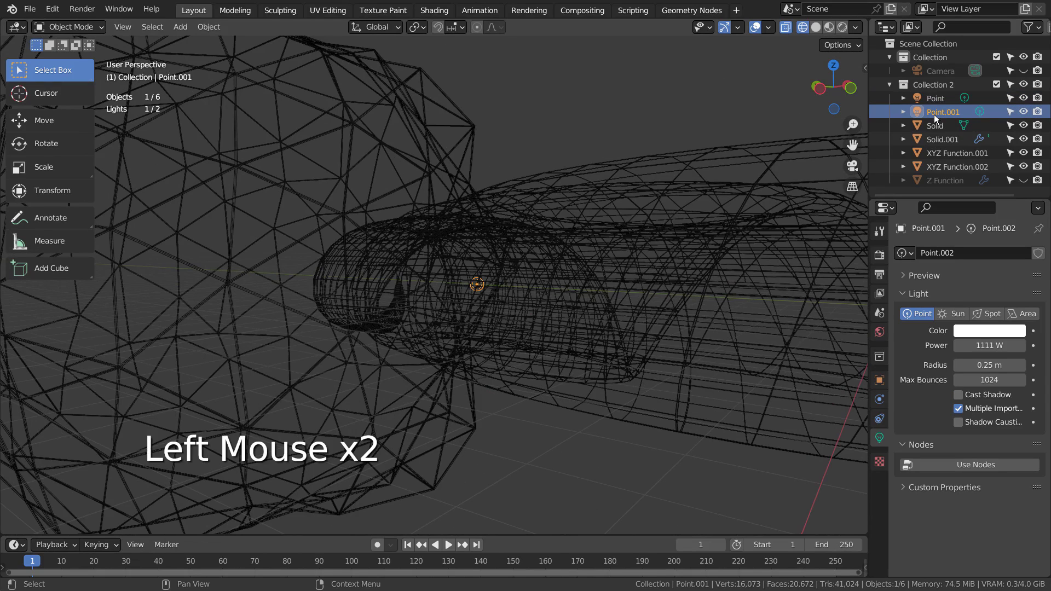
scroll(down, 3)
click(622, 382)
middle_click(657, 395)
click(876, 336)
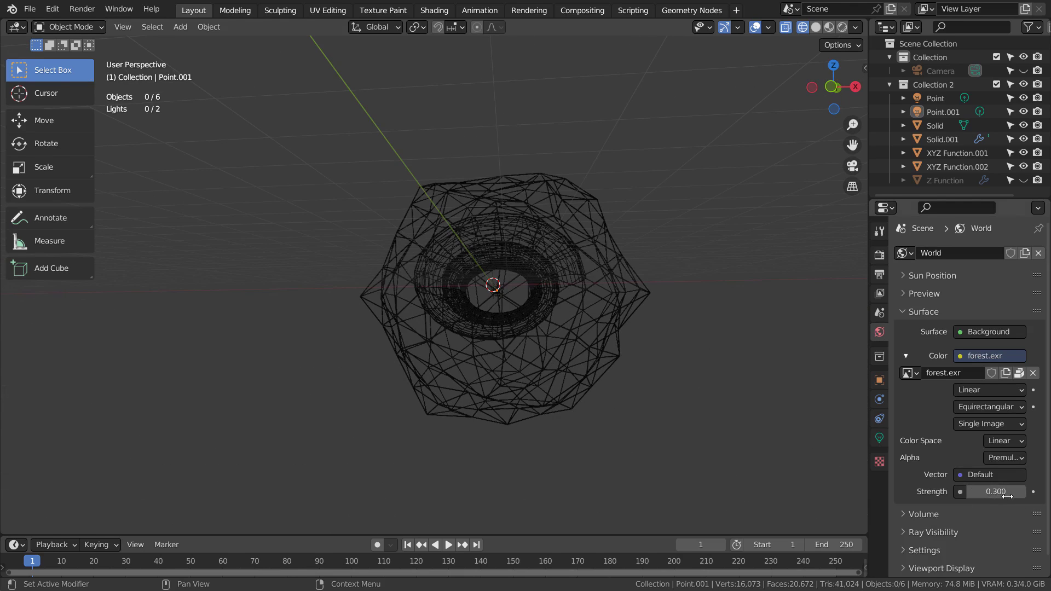
- Look through the scene camera with Rendered shading to see the lit pink-red and blue tunnel
key(KP_0)
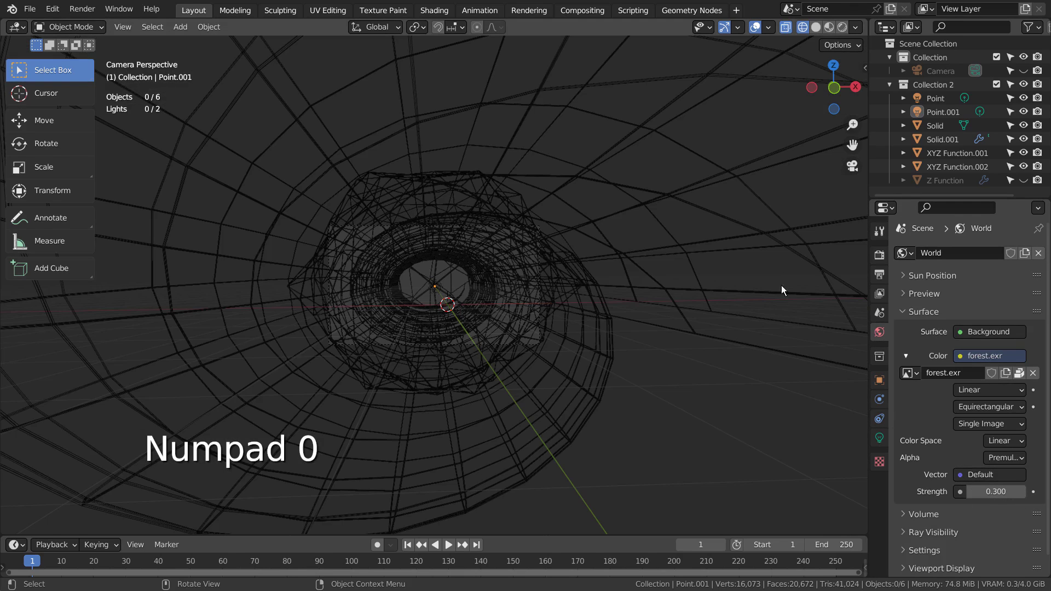
click(845, 32)
scroll(up, 3)
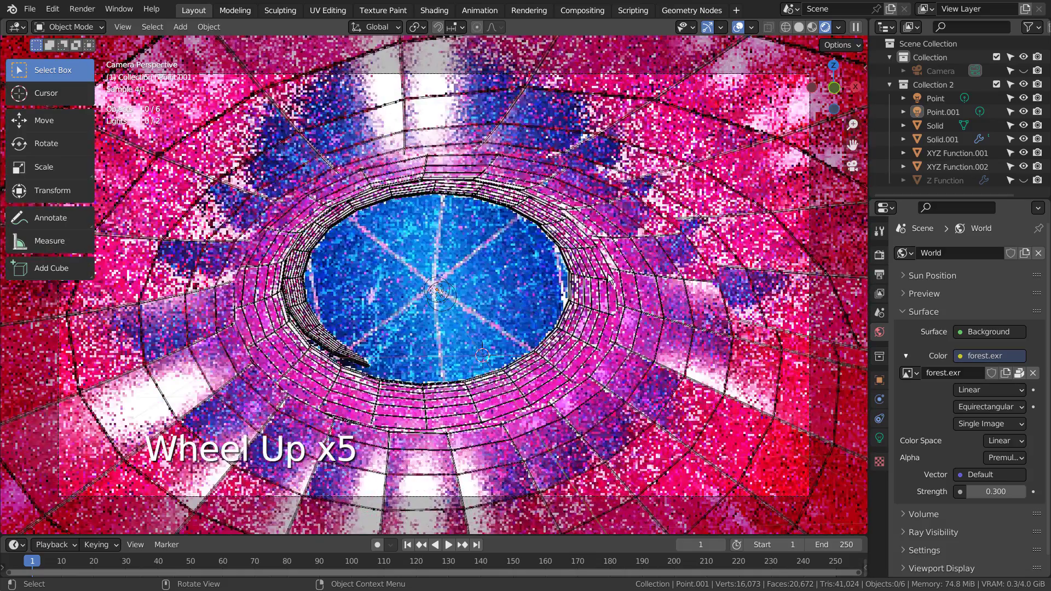
scroll(down, 3)
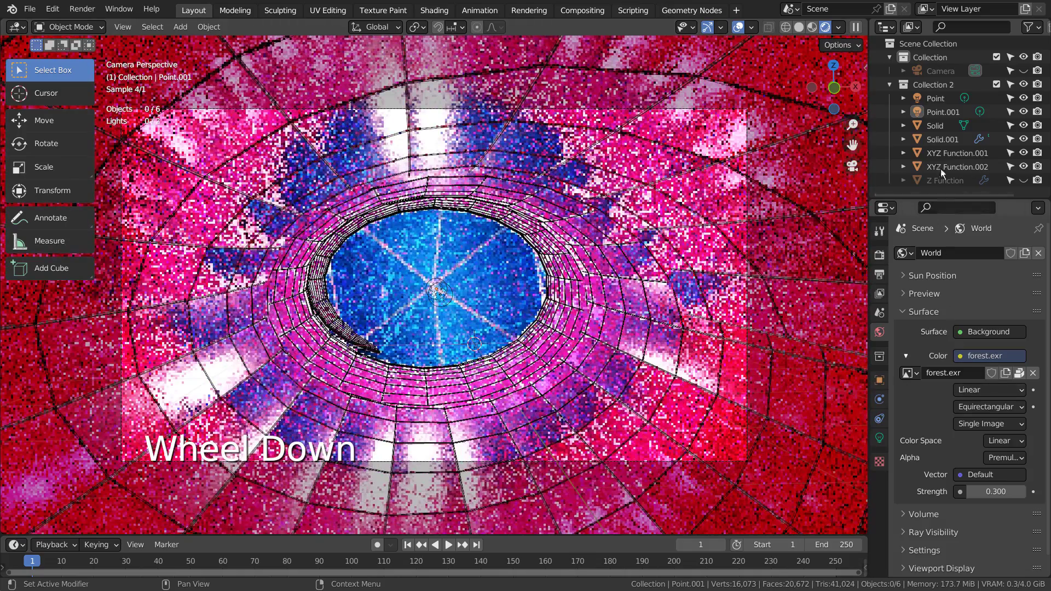